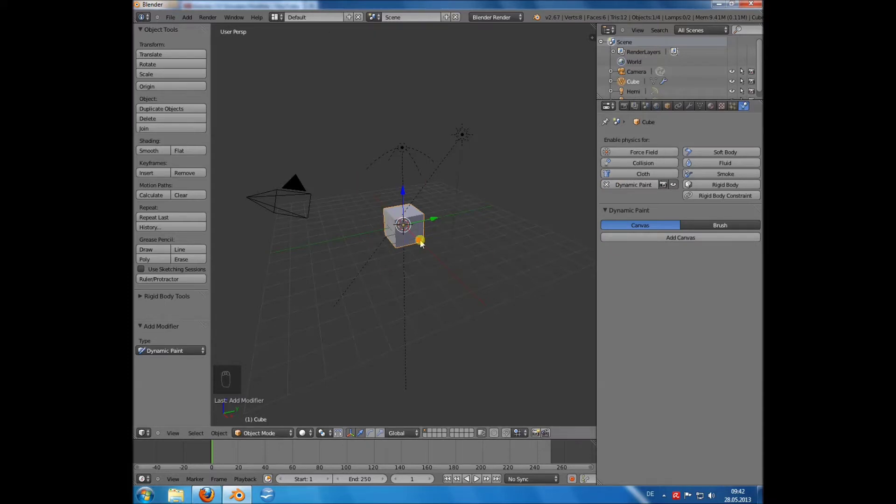
Delete the default cube, add a scaled-up plane and a UV sphere
key("x")
middle_click(425, 240)
key("shift+a")
key("s")
left_click(206, 190)
key("shift+a")
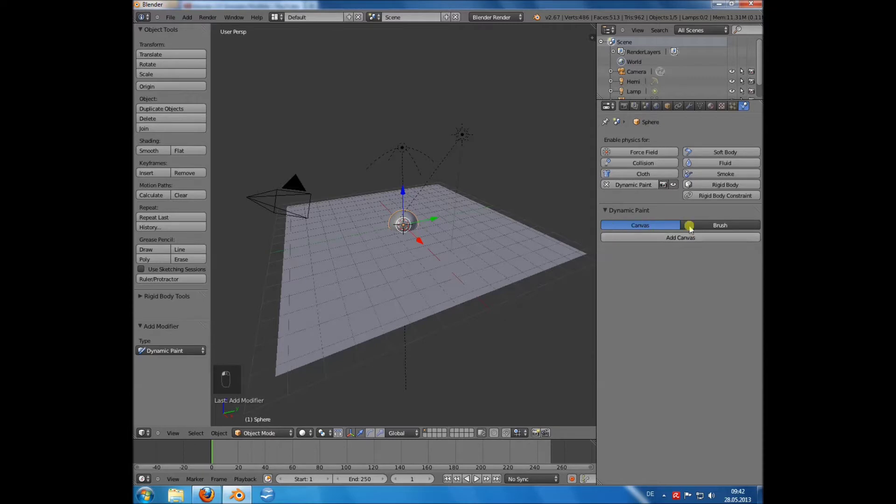
Enable Dynamic Paint with the sphere as Brush and the plane as Canvas
left_click_drag(706, 230, 681, 349)
left_click_drag(661, 285, 331, 299)
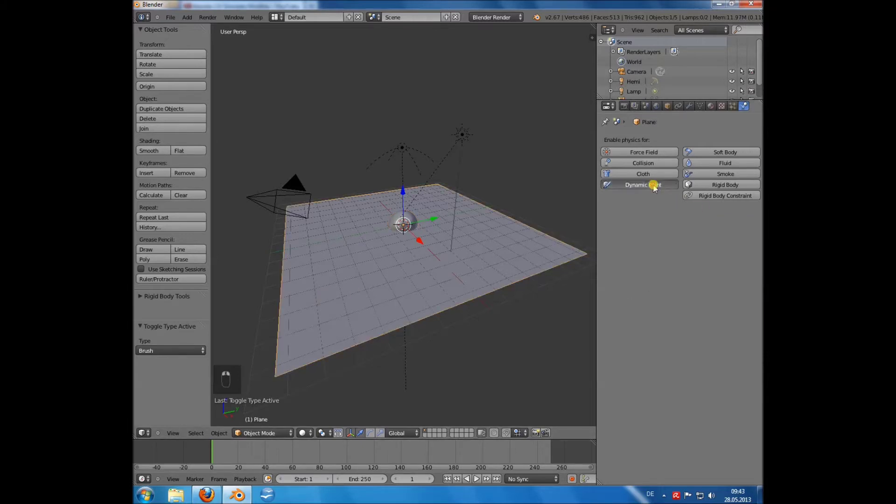
left_click_drag(660, 246, 447, 277)
left_click_drag(446, 277, 474, 268)
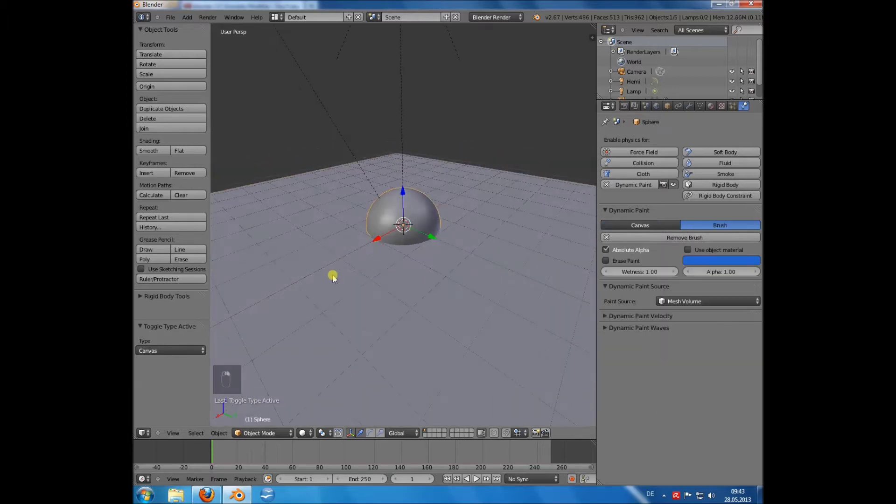
left_click_drag(337, 281, 415, 356)
middle_click(465, 386)
middle_click(434, 335)
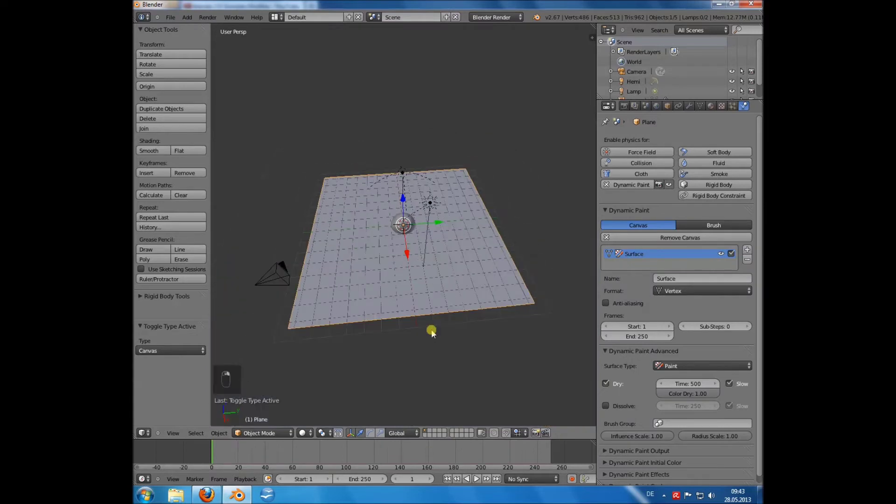
Subdivide the plane repeatedly in Edit Mode into a grid of about a thousand faces
key("Tab")
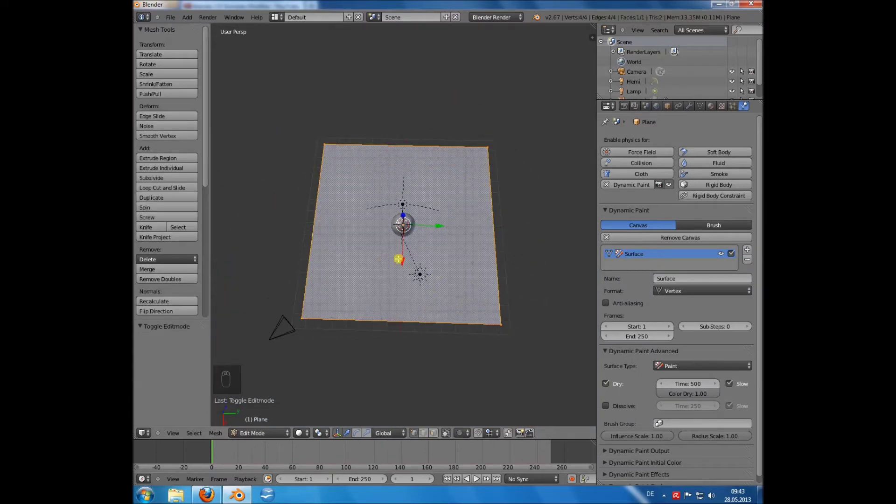
key("w")
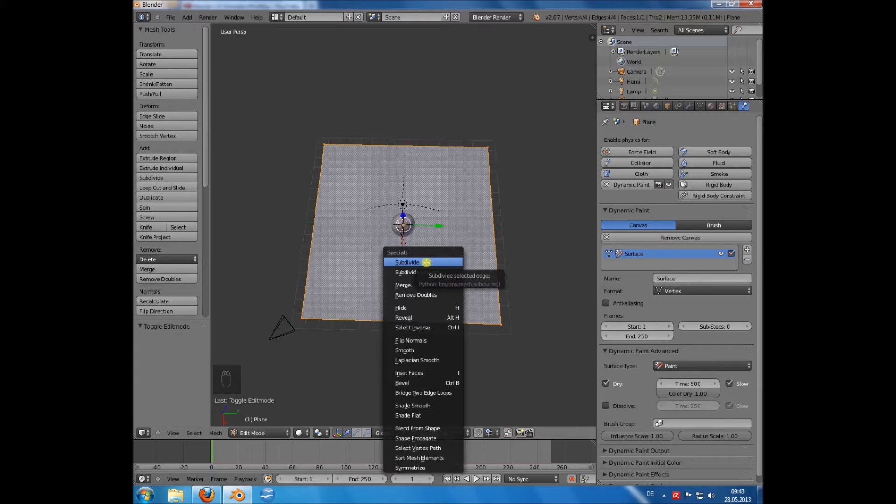
key("w")
key("w")
key("w")
key("w")
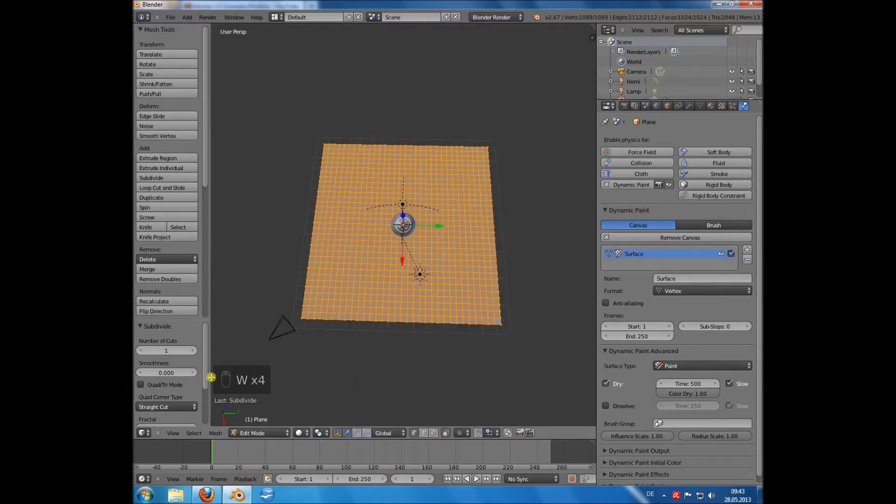
left_click(202, 356)
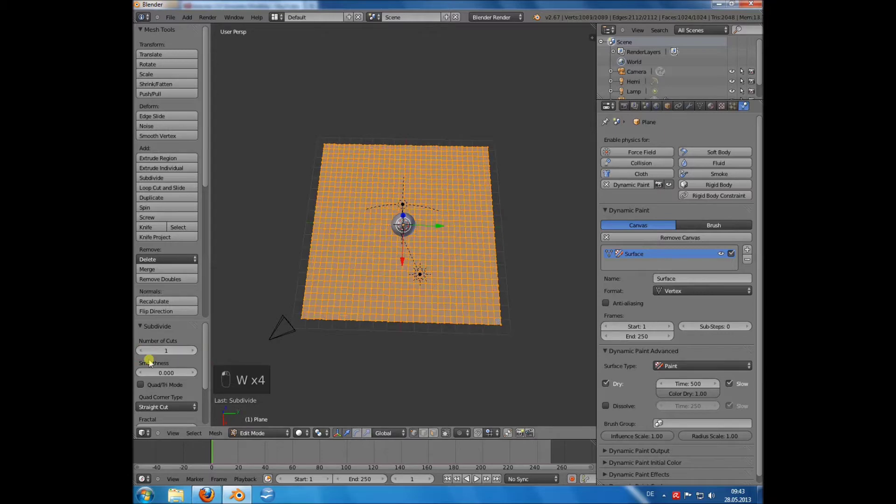
Add a Subdivision Surface modifier to the plane (View 0, Render 4) and remove the sphere's Subsurf
key("Tab")
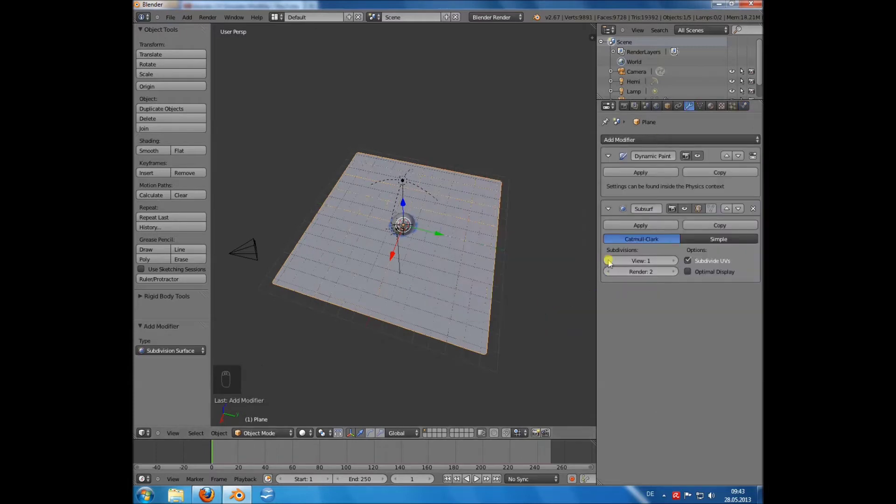
left_click_drag(614, 265, 404, 286)
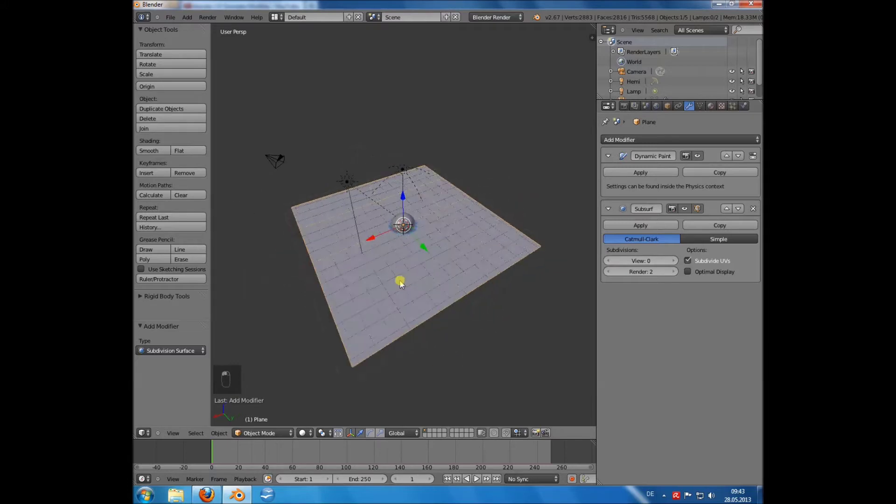
left_click_drag(682, 262, 615, 269)
left_click_drag(612, 267, 676, 275)
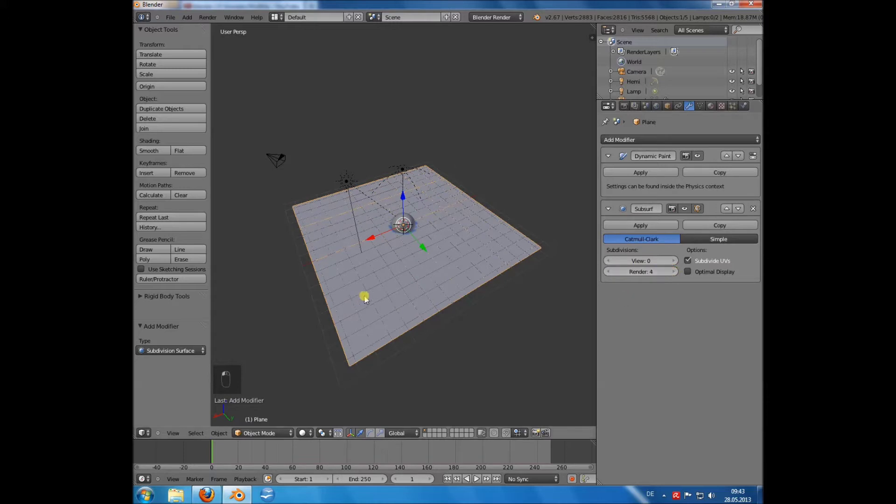
left_click(453, 302)
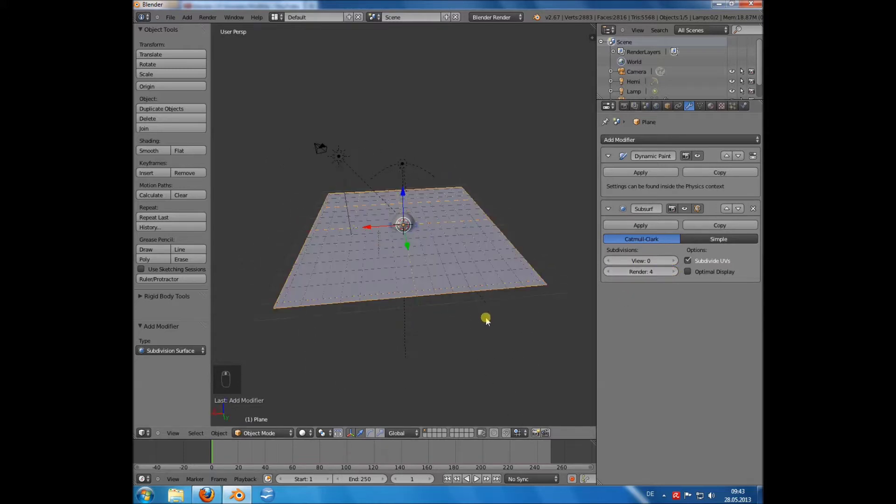
left_click_drag(759, 213, 402, 274)
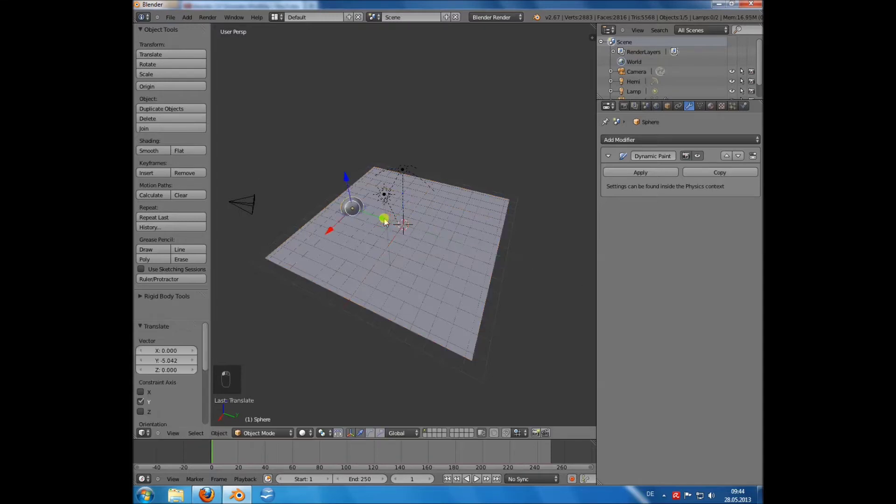
Keyframe the sphere sliding along Y from frame 1 to frame 100 and set End to 100
left_click(388, 223)
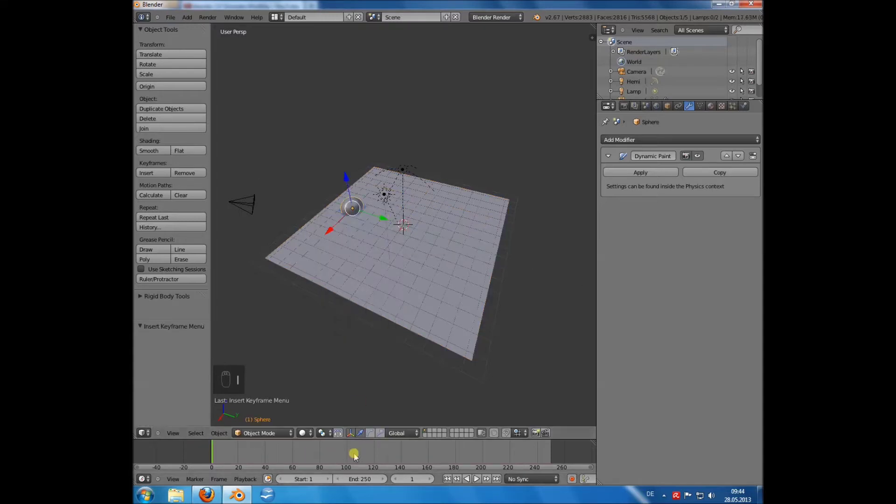
left_click_drag(353, 456, 499, 259)
key("i")
key("e")
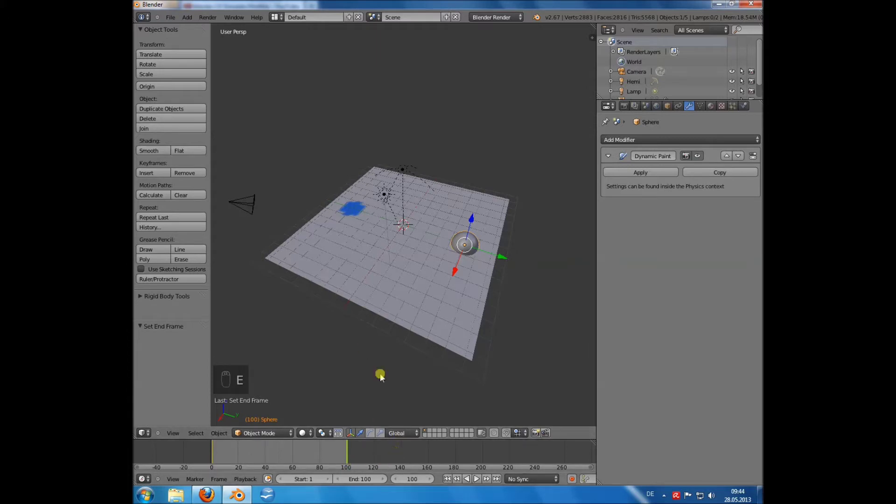
Play the animation so the sphere paints a blue stripe across the canvas
key("alt+a")
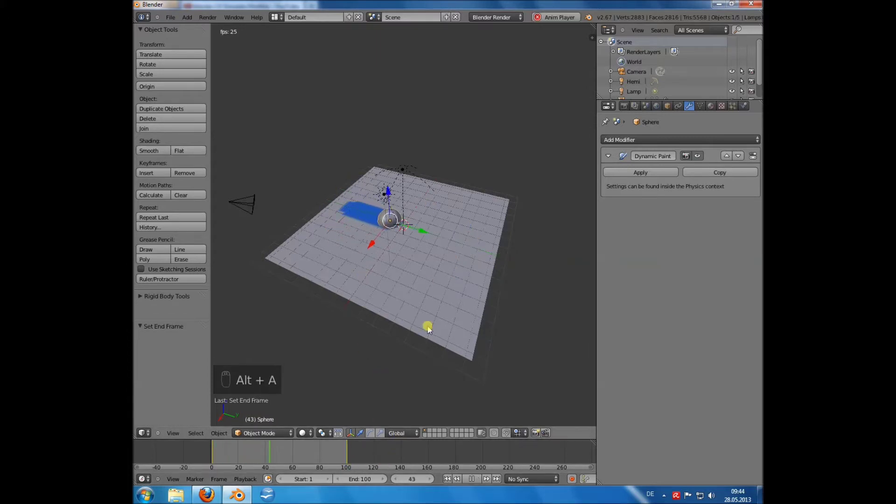
key("alt+a")
left_click_drag(296, 304, 350, 306)
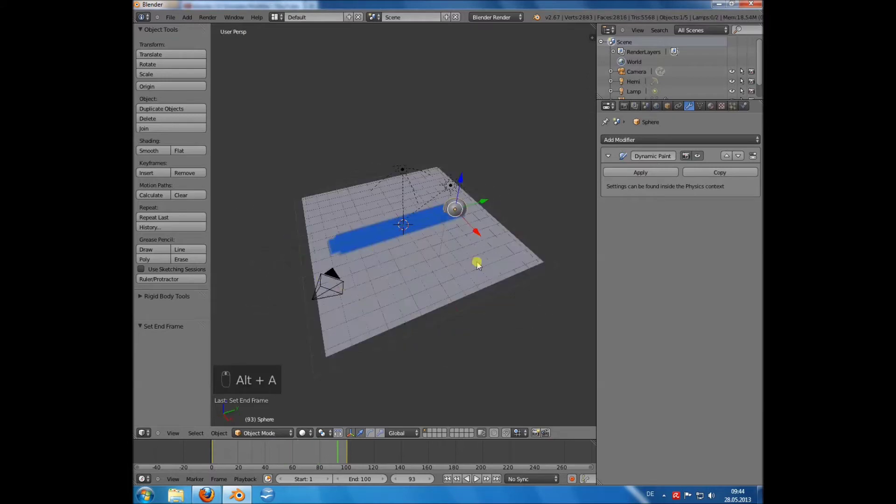
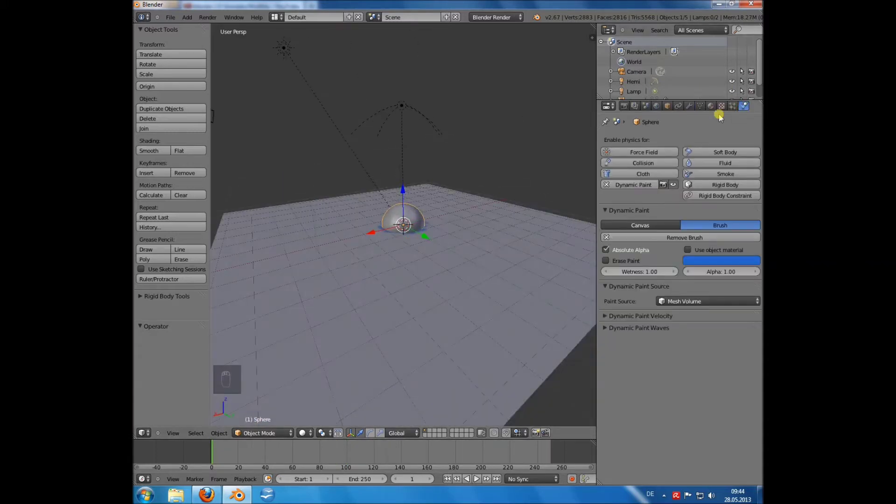
Change the sphere brush's paint colour swatch to green
left_click_drag(724, 118, 430, 334)
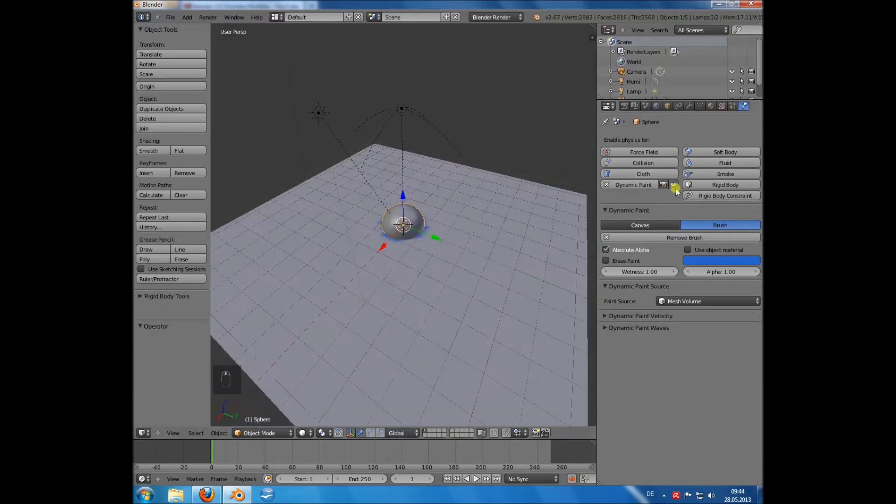
left_click_drag(680, 190, 666, 194)
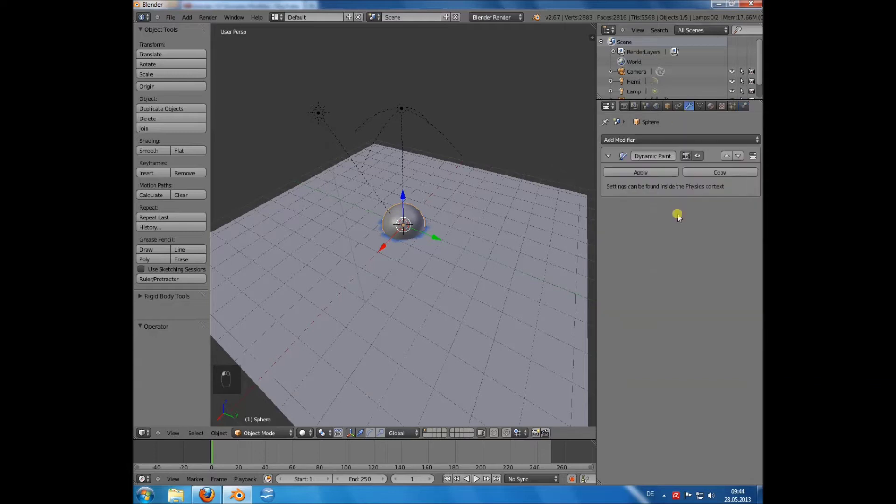
left_click_drag(398, 287, 411, 294)
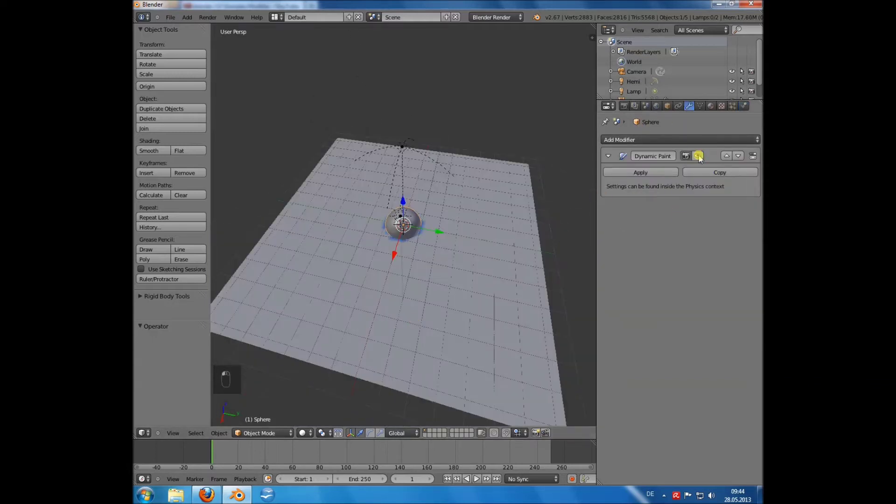
left_click_drag(704, 160, 654, 129)
left_click_drag(654, 129, 747, 108)
left_click_drag(747, 108, 378, 292)
left_click_drag(377, 292, 727, 265)
left_click_drag(727, 265, 669, 163)
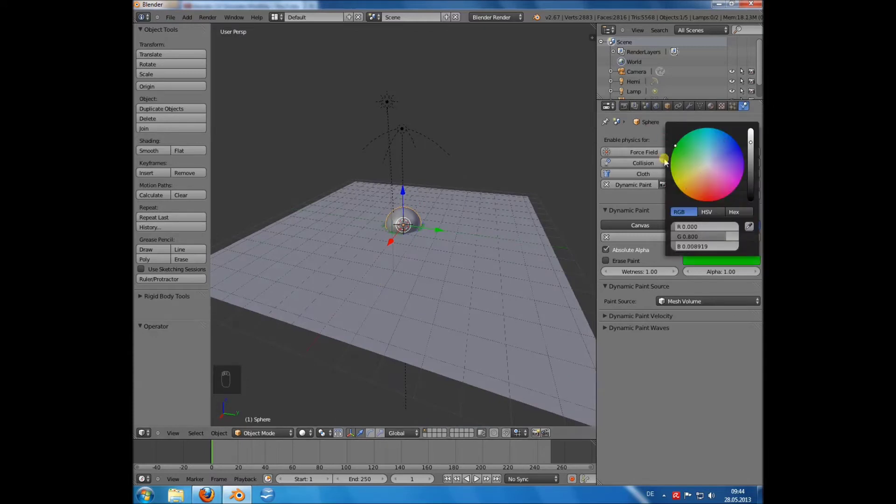
Give the sphere a new material and adjust its colour to blue
left_click_drag(314, 237, 409, 296)
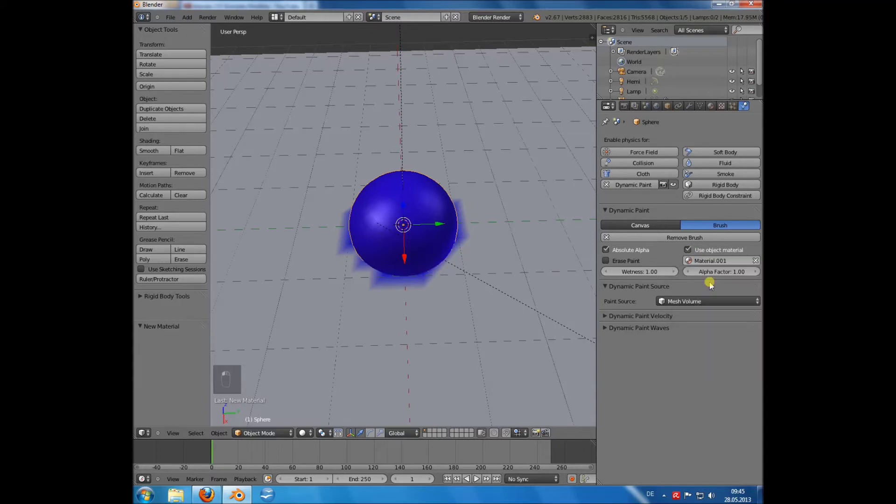
Set the sphere as a Dynamic Paint brush using its object material and re-keyframe its motion
middle_click(427, 271)
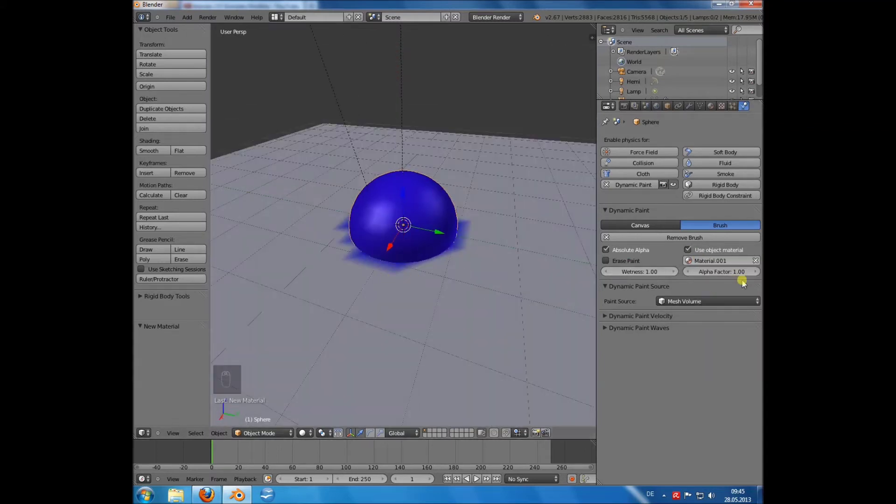
left_click_drag(711, 275, 729, 277)
left_click_drag(729, 276, 292, 401)
left_click_drag(292, 401, 438, 237)
left_click_drag(438, 236, 558, 301)
key("i")
key("i")
left_click_drag(558, 301, 350, 456)
key("i")
key("alt+a")
key("alt+a")
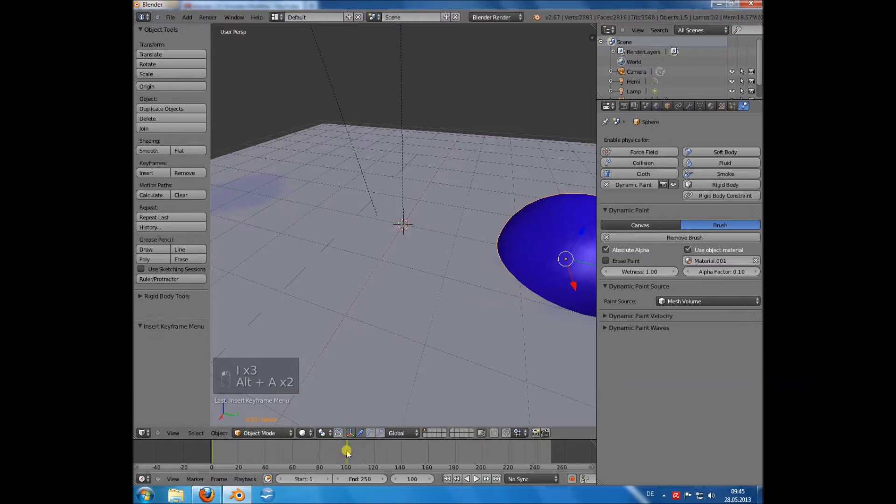
key("e")
Play the animation repeatedly, briefly switching the brush to erase and back to painting blue
key("alt+a")
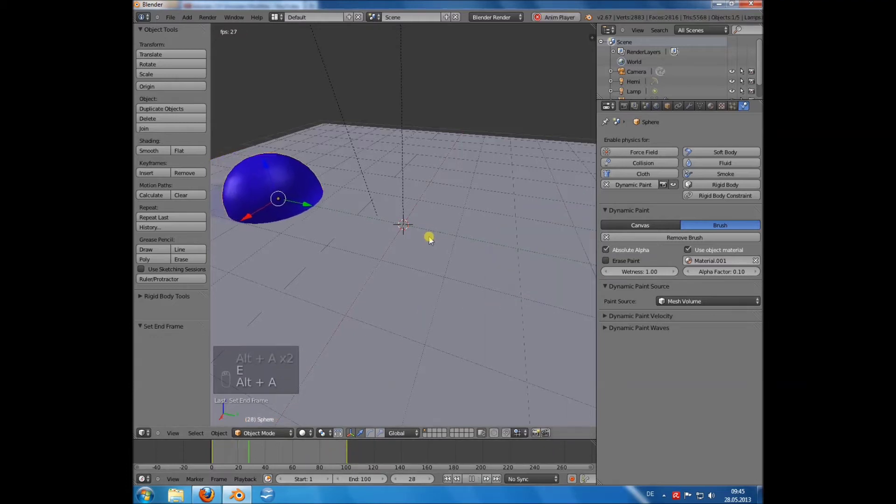
key("alt+a")
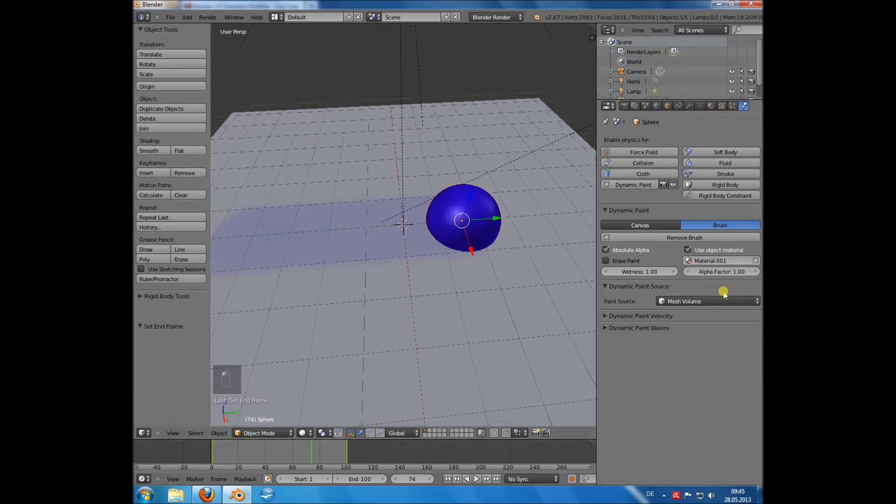
key("alt+a")
left_click_drag(391, 299, 452, 230)
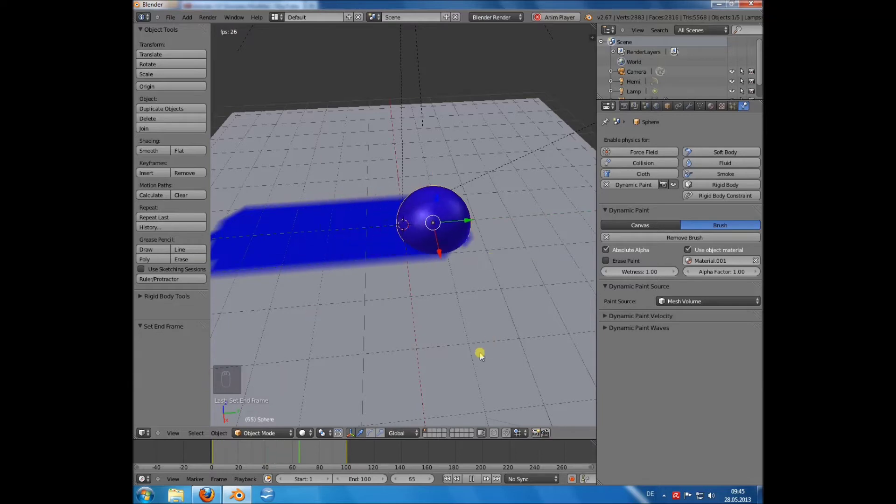
key("alt+a")
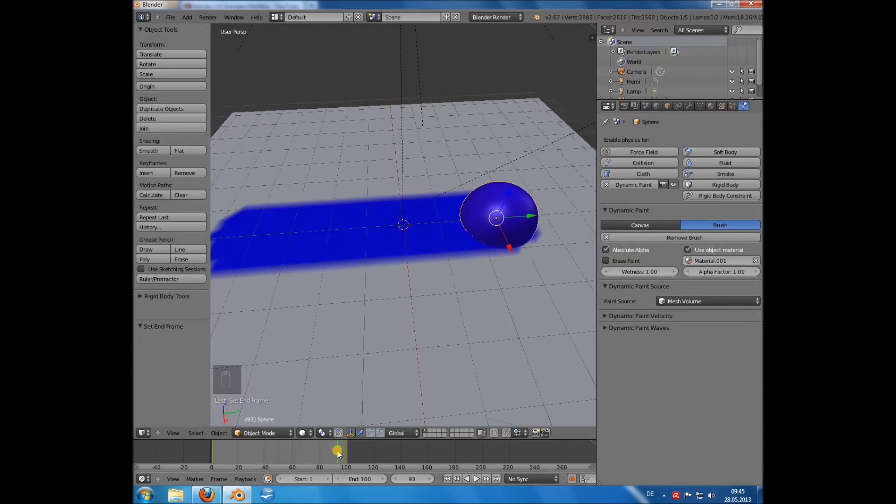
key("alt+a")
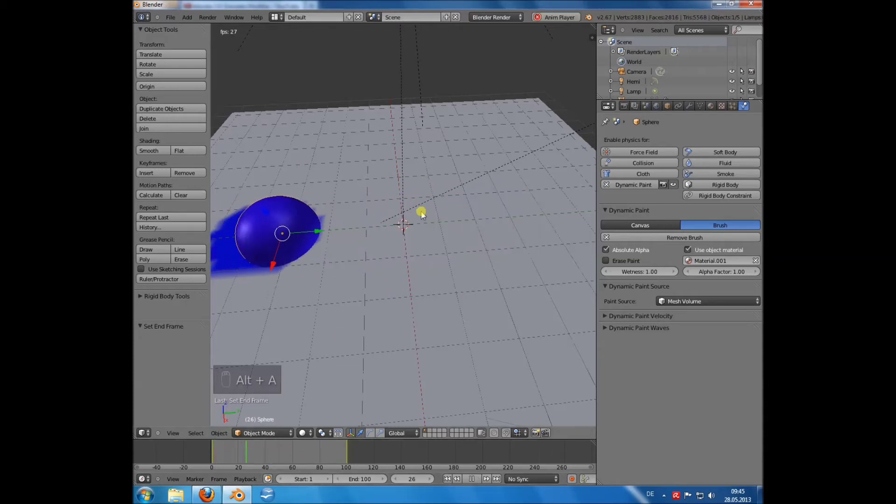
key("alt+a")
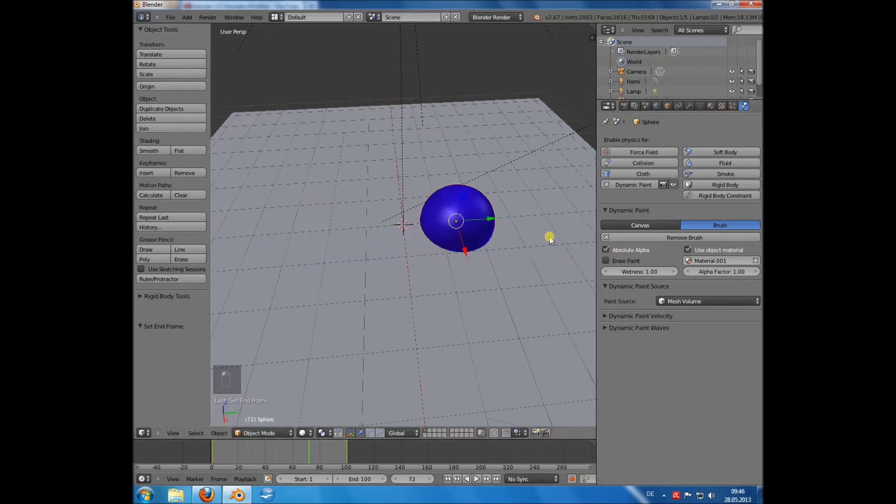
key("alt+a")
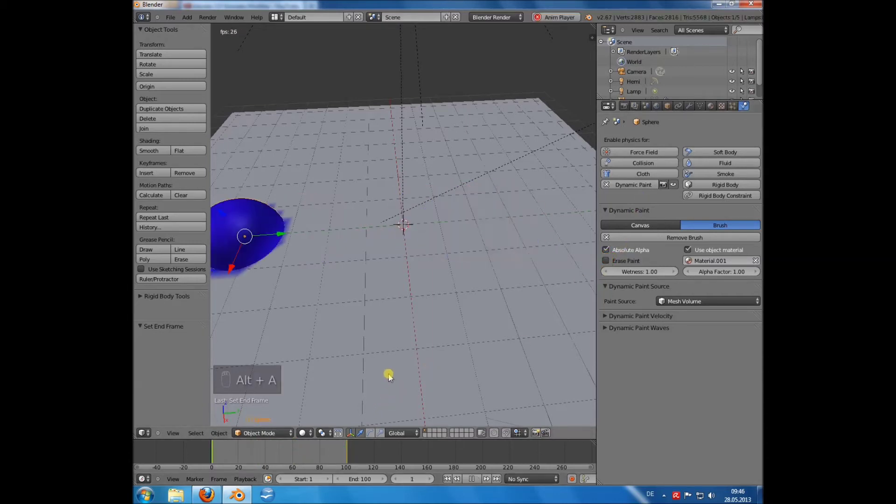
key("alt+a")
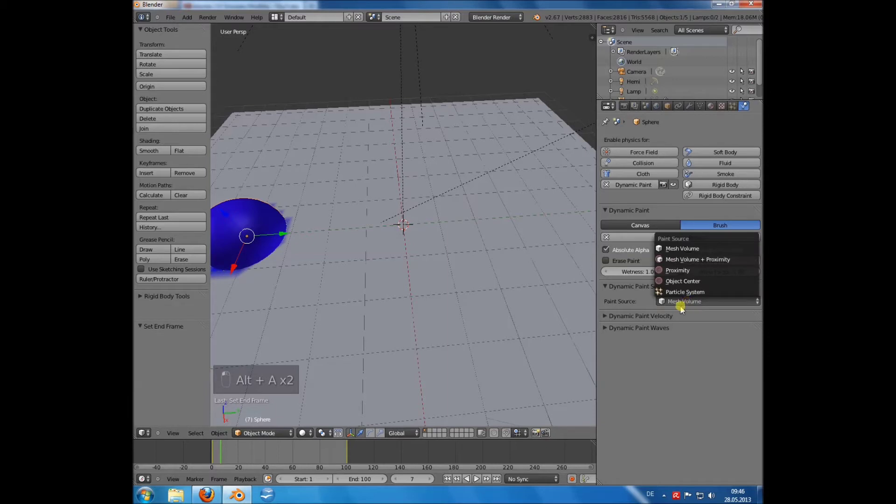
Replace the sphere with a scaled-up cube brush painting plain blue and play to paint a square patch
middle_click(337, 258)
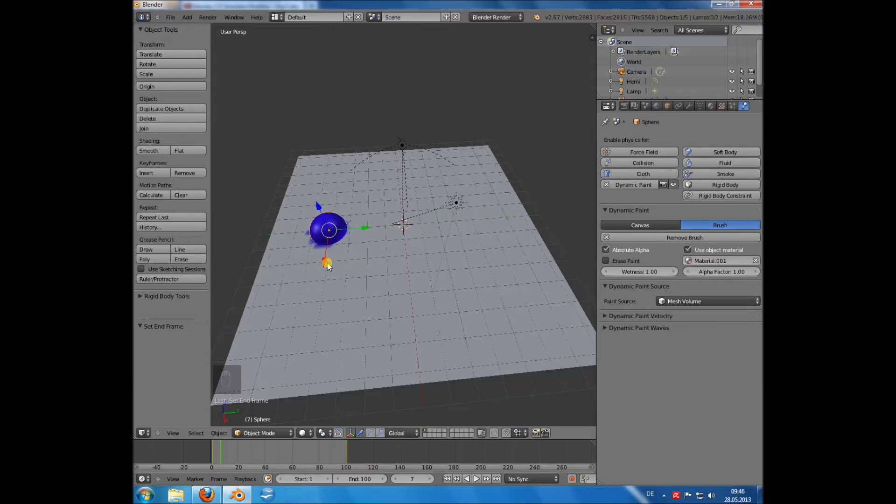
key("x")
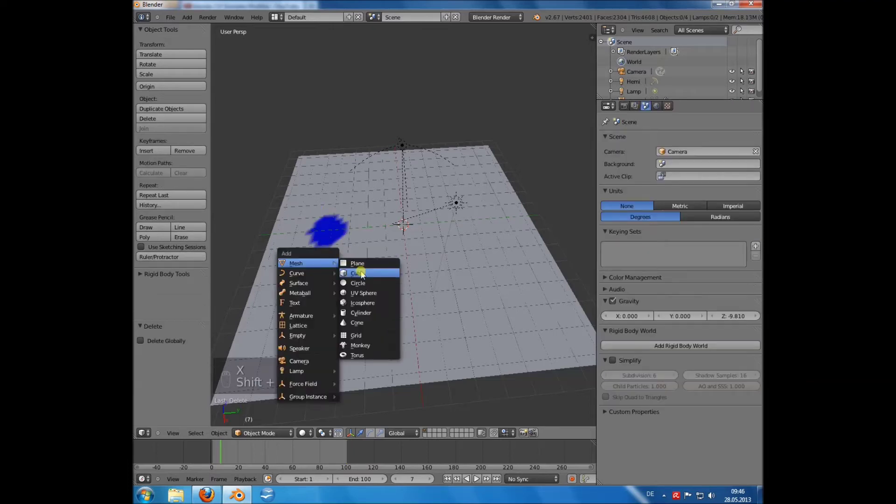
key("s")
left_click(233, 135)
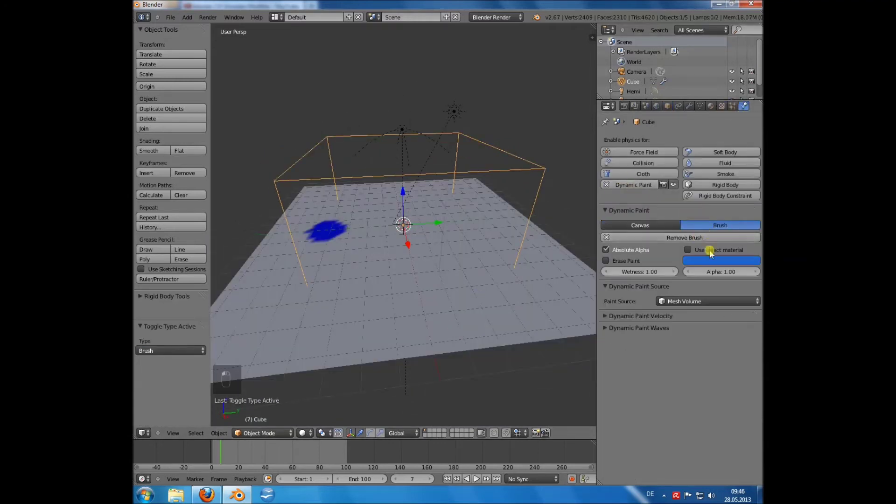
key("alt+a")
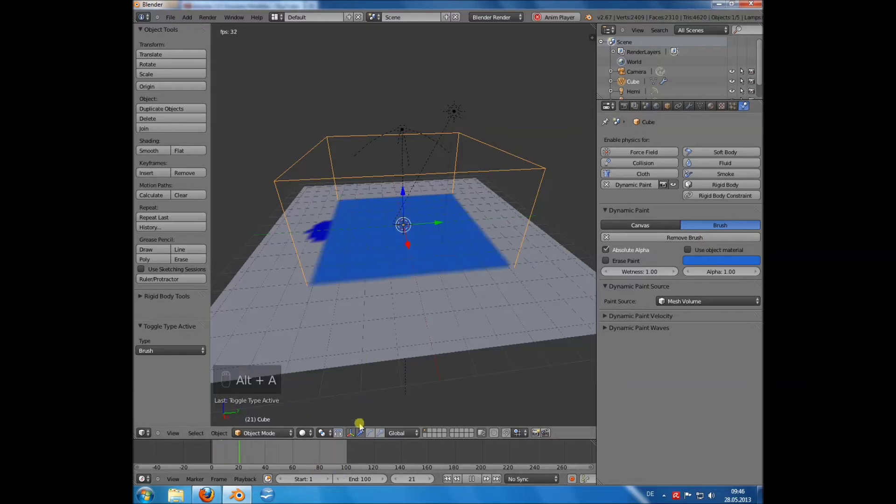
key("alt+a")
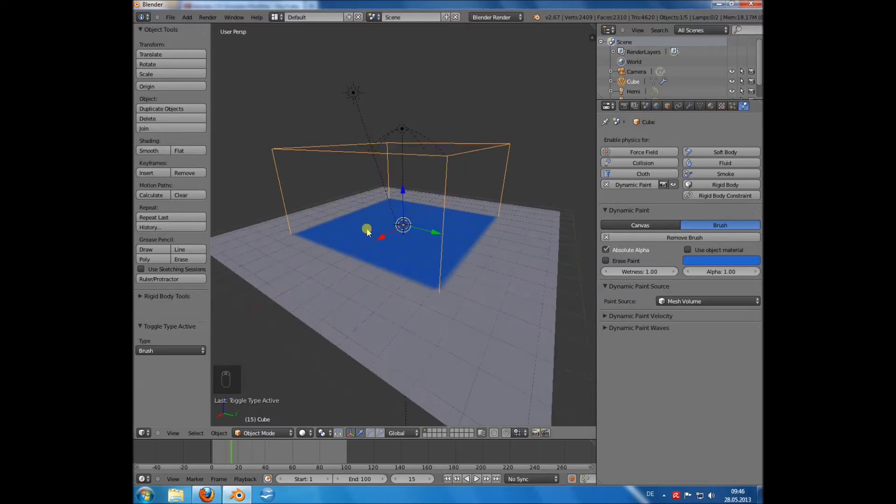
Set the cube's Paint Source to Object Center, raise it along Z and play the animation
left_click(693, 306)
left_click_drag(451, 272, 700, 306)
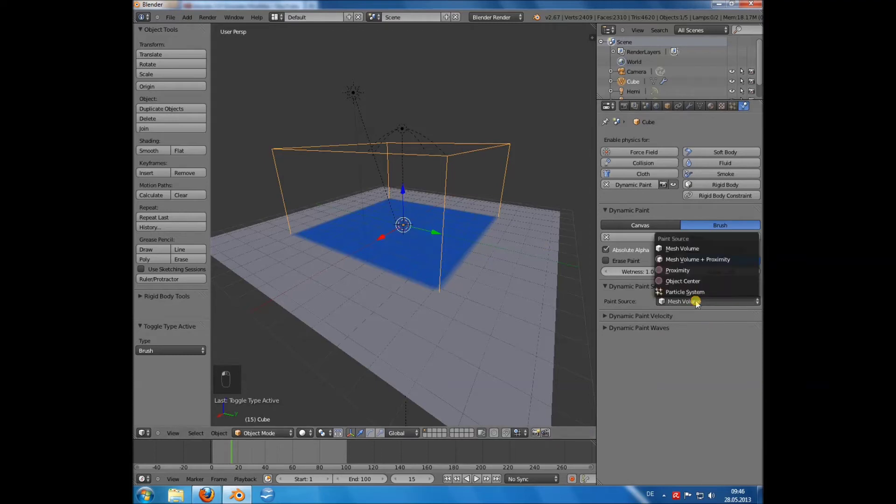
left_click_drag(692, 285, 349, 452)
key("alt+a")
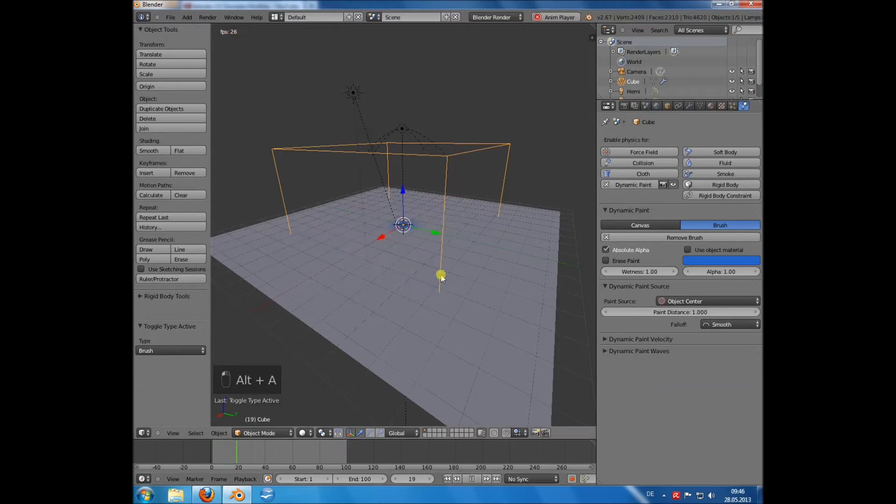
key("alt+a")
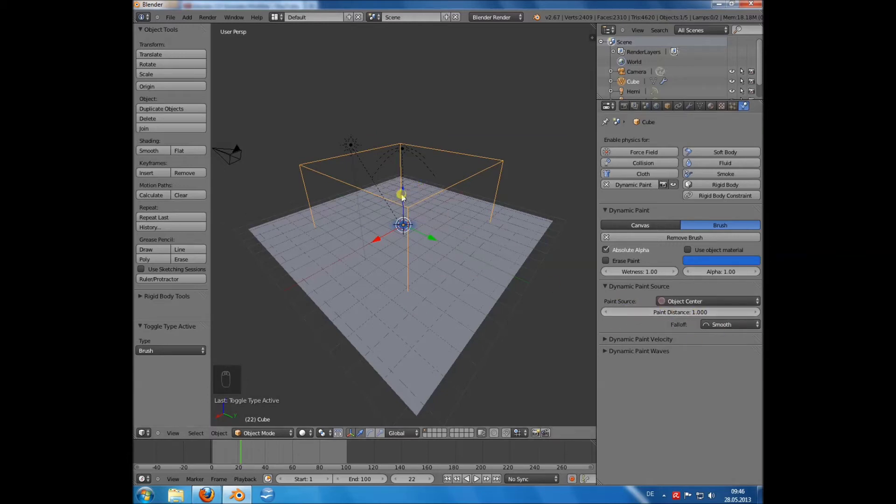
Increase Paint Distance to 5.000 and replay to get a soft blue glow on the plane
middle_click(308, 447)
key("alt+a")
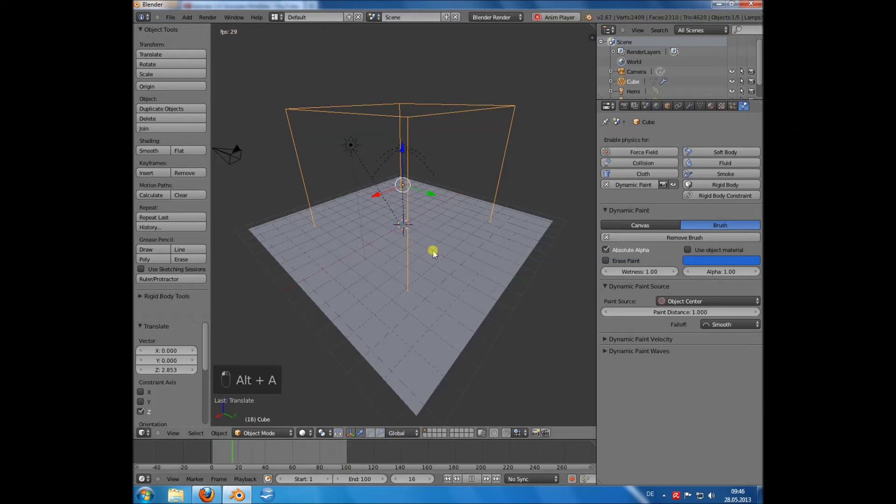
key("alt+a")
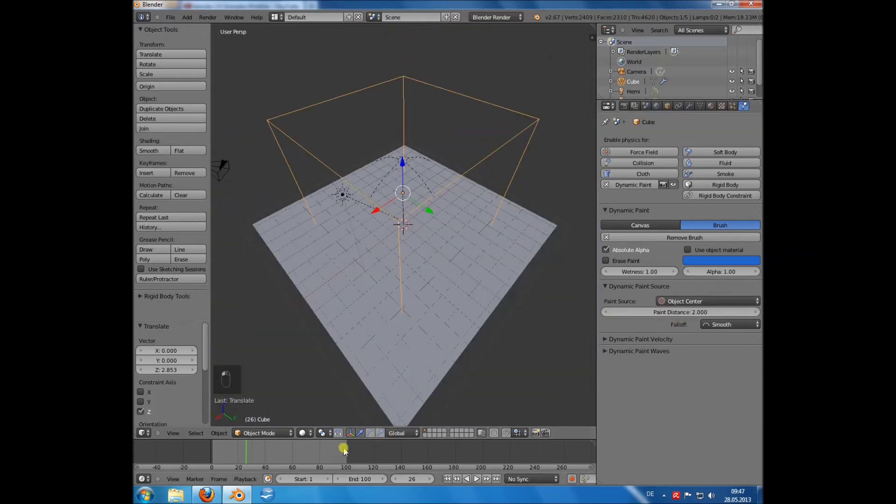
key("alt+a")
key("alt+a")
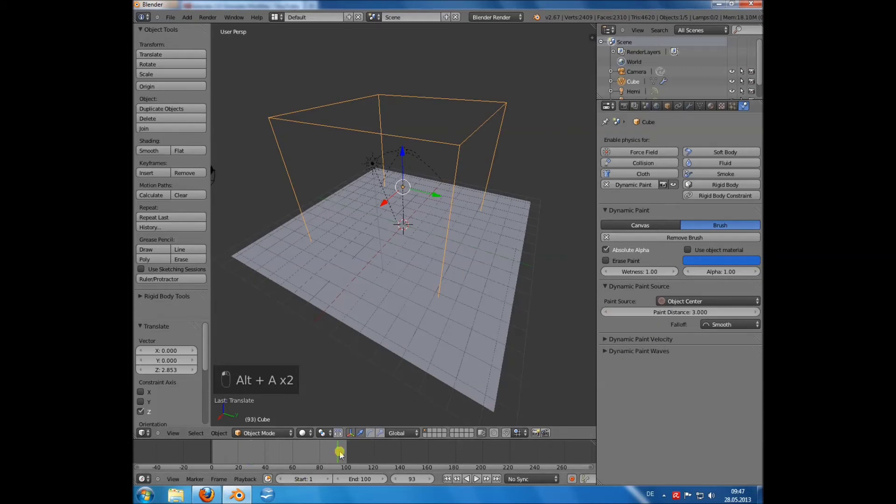
key("alt+a")
key("alt+a")
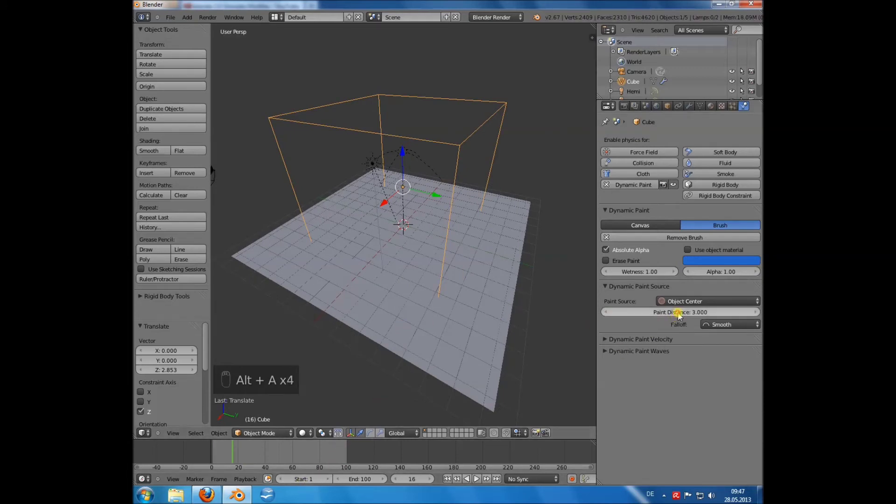
key("alt+a")
Set Paint Source to Proximity and test paint distances and Constant/Color Ramp falloffs
key("alt+a")
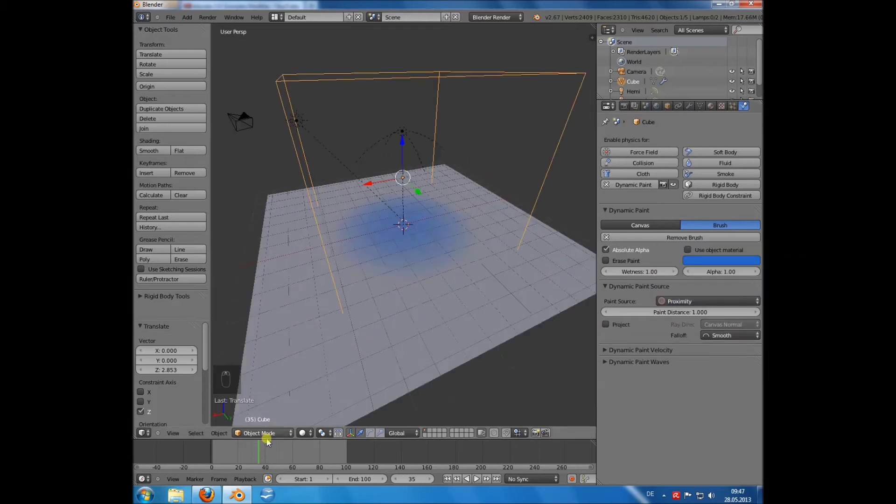
key("alt+a")
key("alt+a")
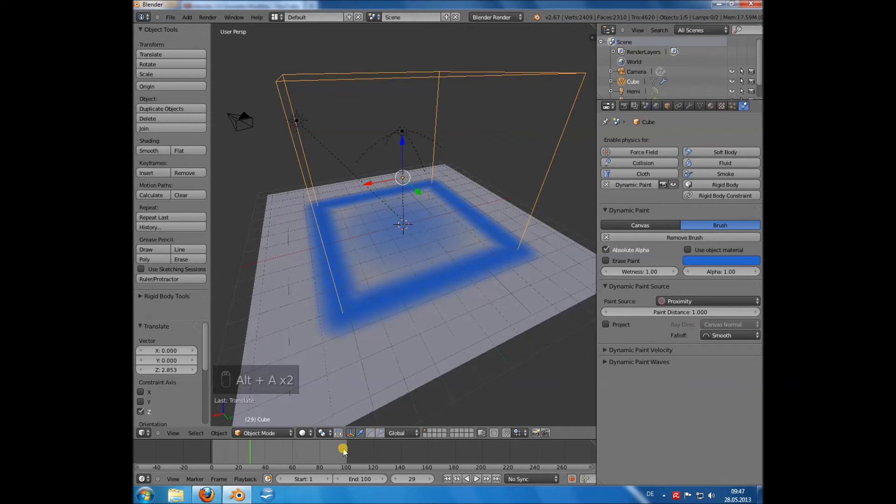
key("alt+a")
key("alt+a")
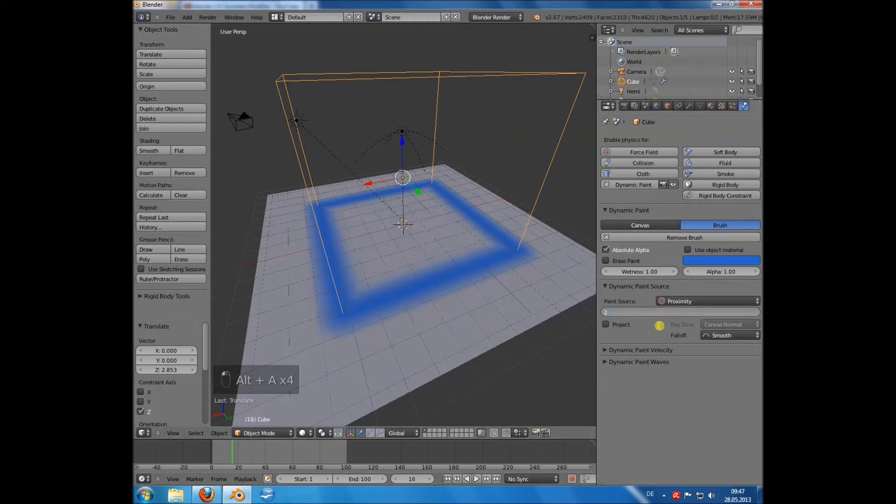
key("alt+a")
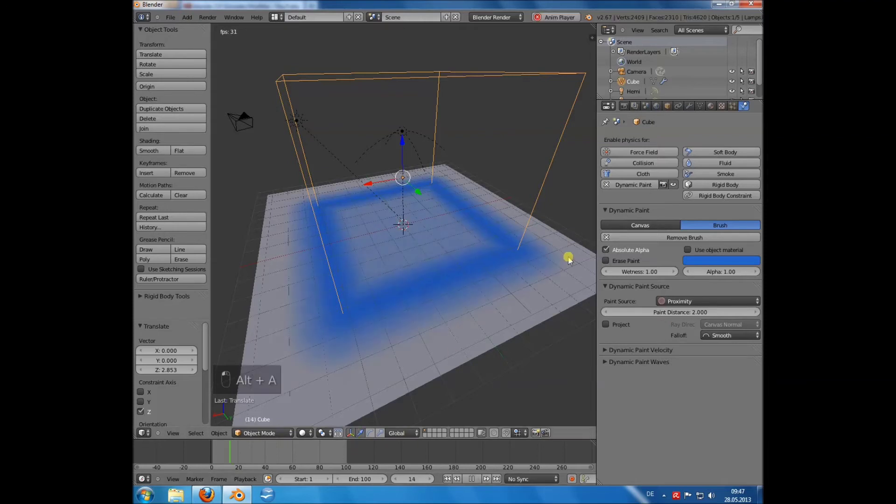
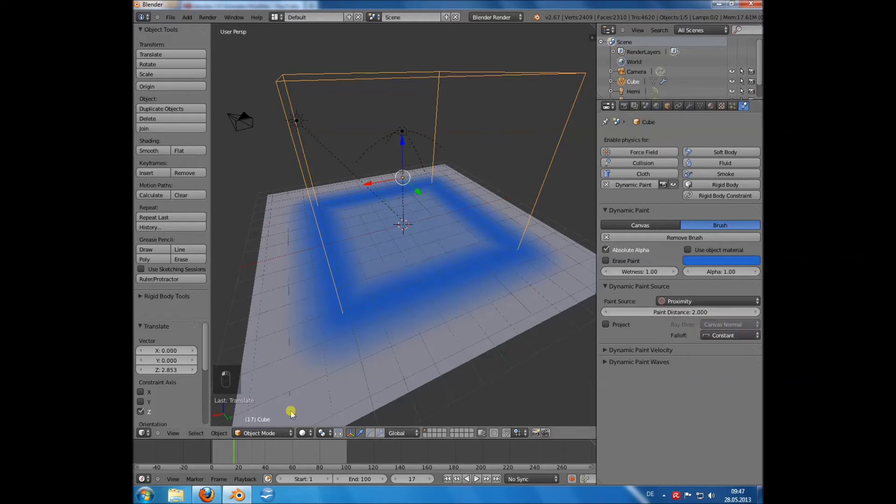
Return Falloff to Smooth with distance 1 and replay for a thin blue edge outline
key("alt+a")
key("alt+a")
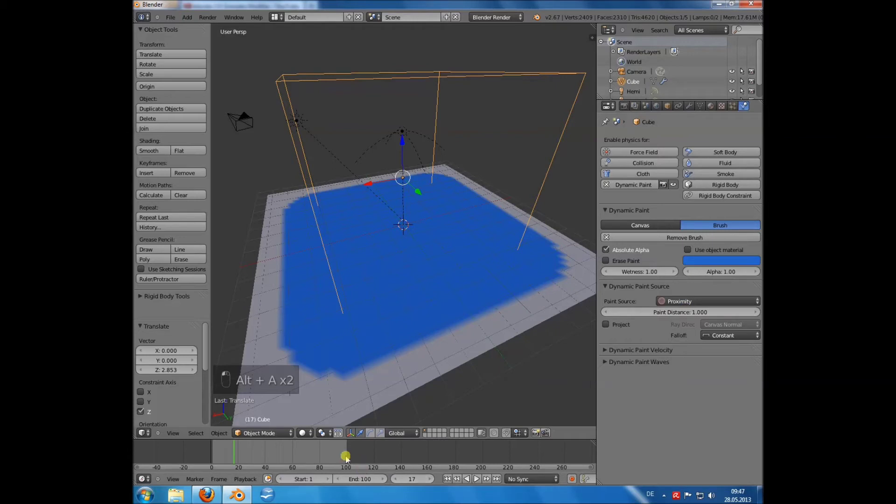
key("alt+a")
key("alt+a")
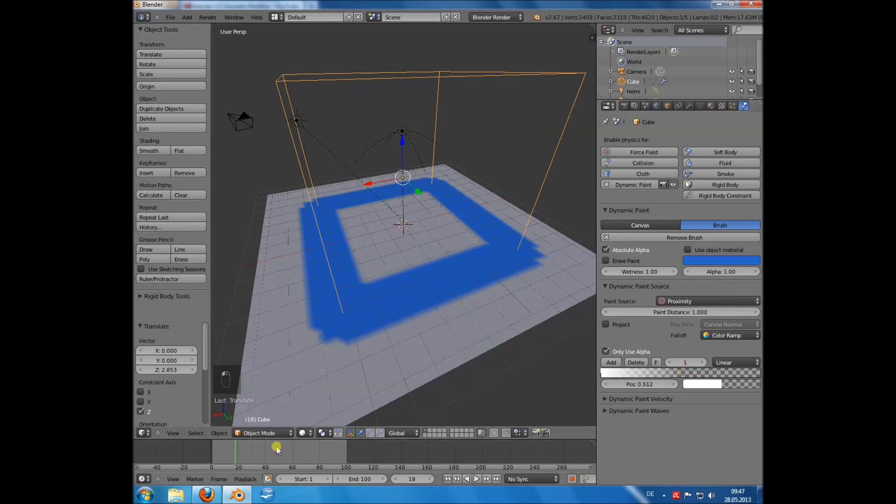
key("alt+a")
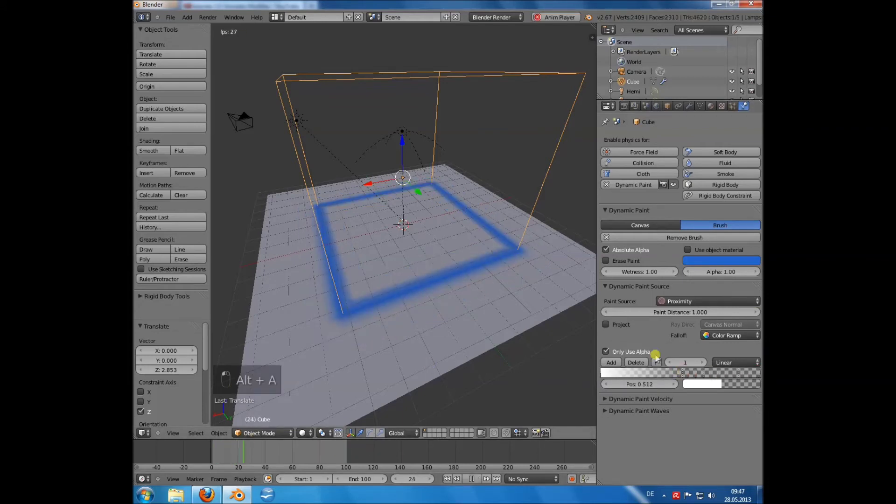
key("alt+a")
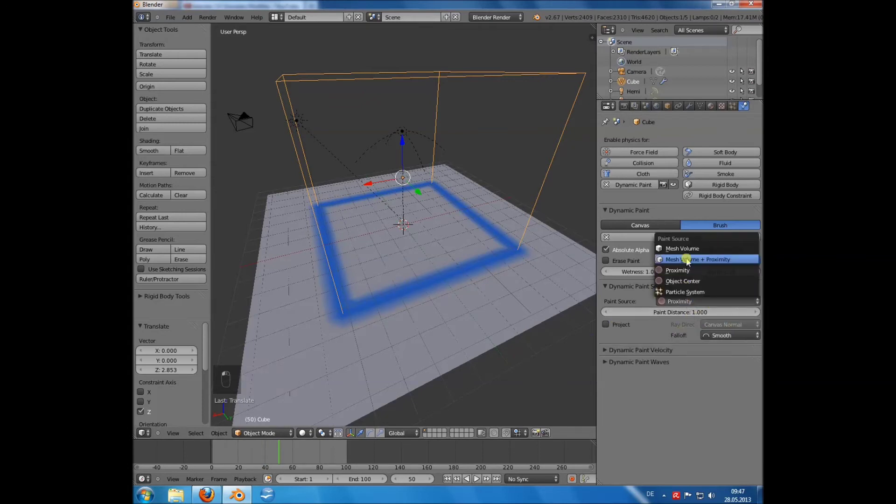
Set Paint Source to Mesh Volume + Proximity, play, then replace the cube with a new sphere brush
left_click_drag(690, 265, 347, 453)
key("alt+a")
key("alt+a")
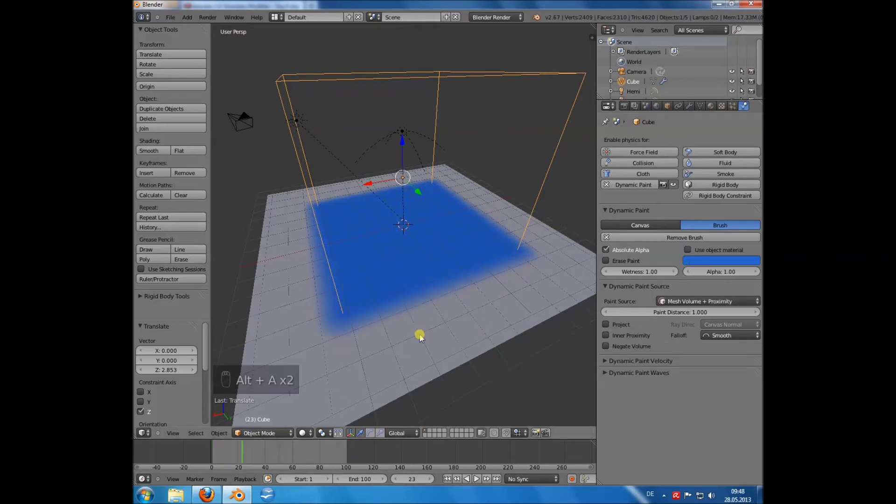
middle_click(690, 303)
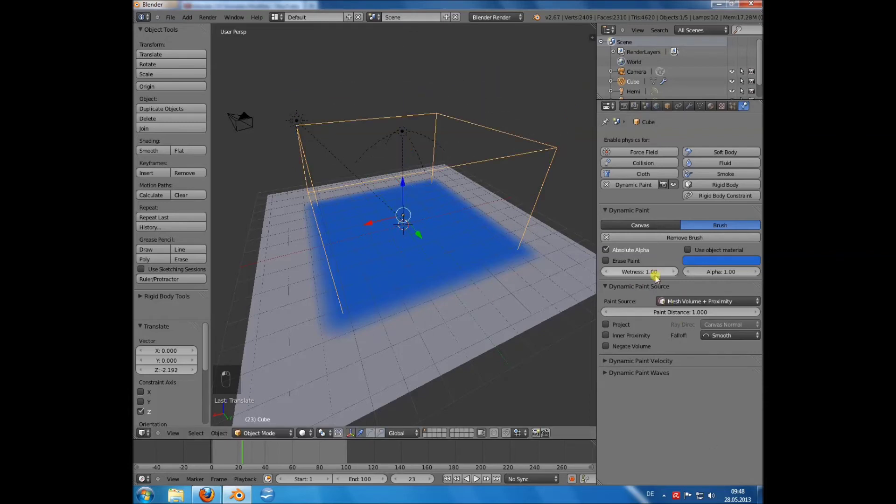
Add and remove a canvas surface slot so the plane keeps one paint surface, previewing playback
key("a")
key("x")
key("x")
key("shift+a")
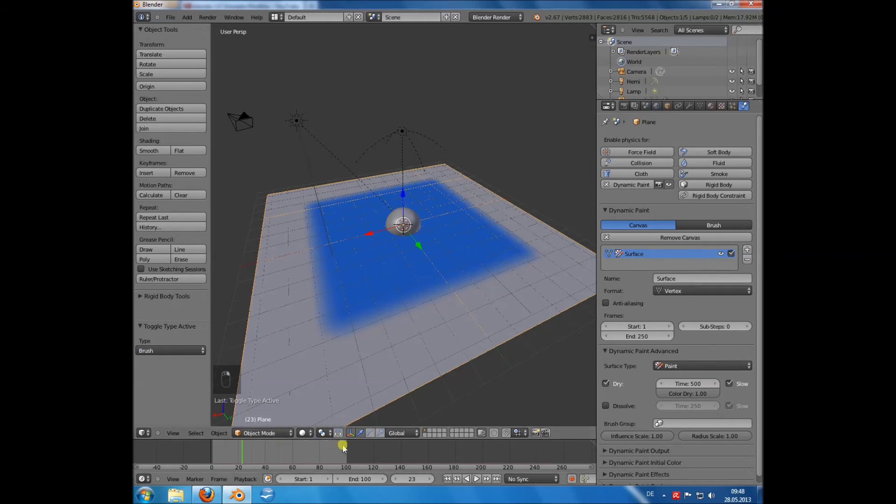
key("alt+a")
key("alt+a")
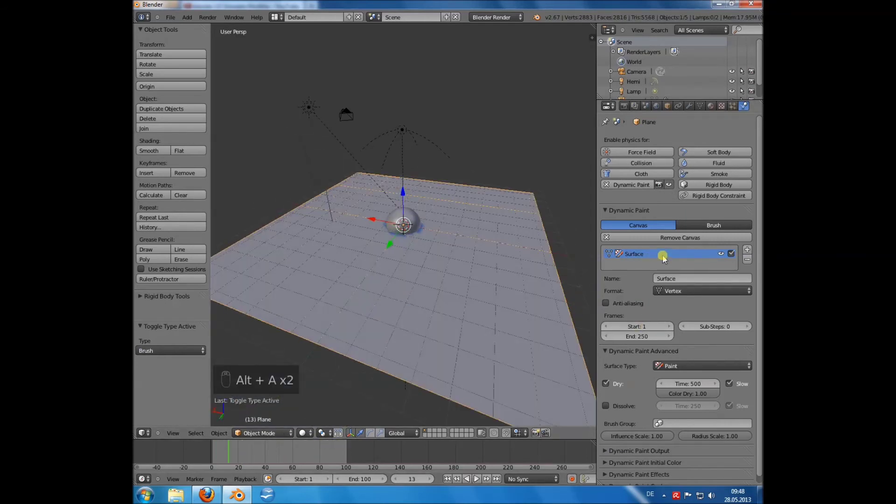
Move the sphere across the plane and keyframe its location at frames 0 and 80
left_click_drag(752, 254, 669, 316)
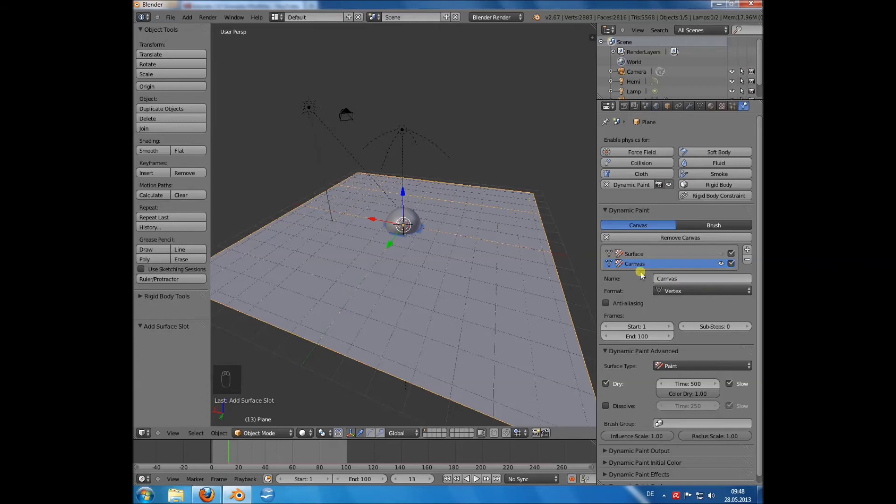
left_click_drag(673, 285, 737, 279)
left_click_drag(754, 264, 663, 364)
left_click_drag(691, 363, 453, 338)
left_click_drag(476, 337, 354, 227)
left_click_drag(362, 239, 307, 251)
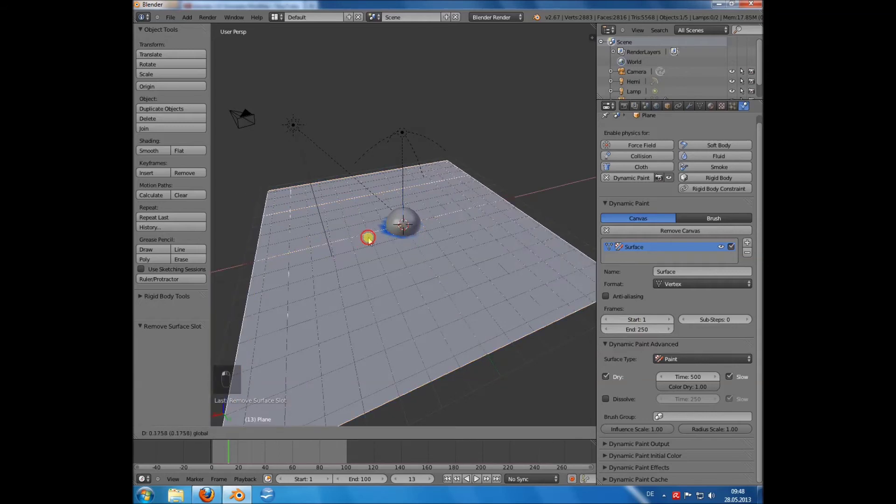
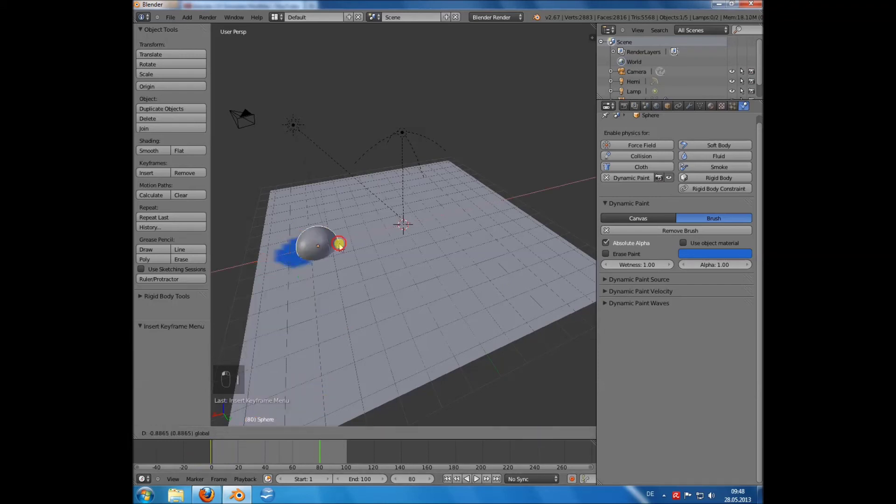
key("i")
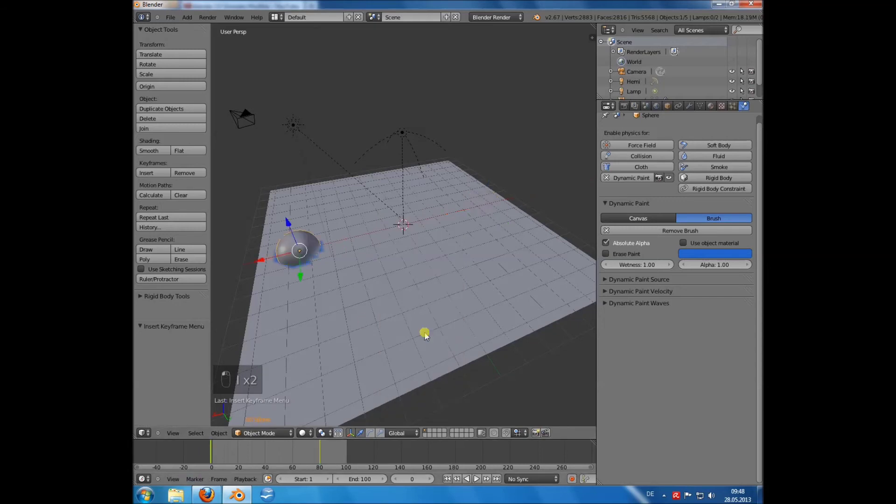
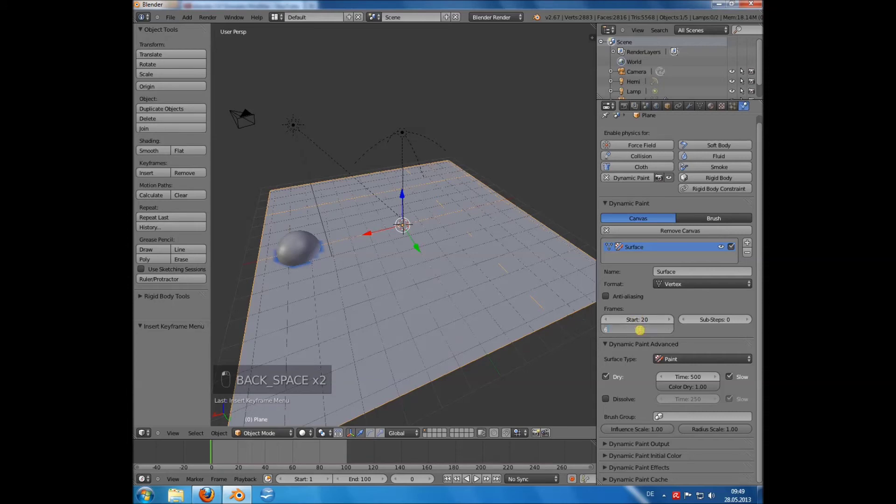
Play the animation so the sphere paints a blue stripe along its path
left_click_drag(266, 343, 378, 323)
key("alt+a")
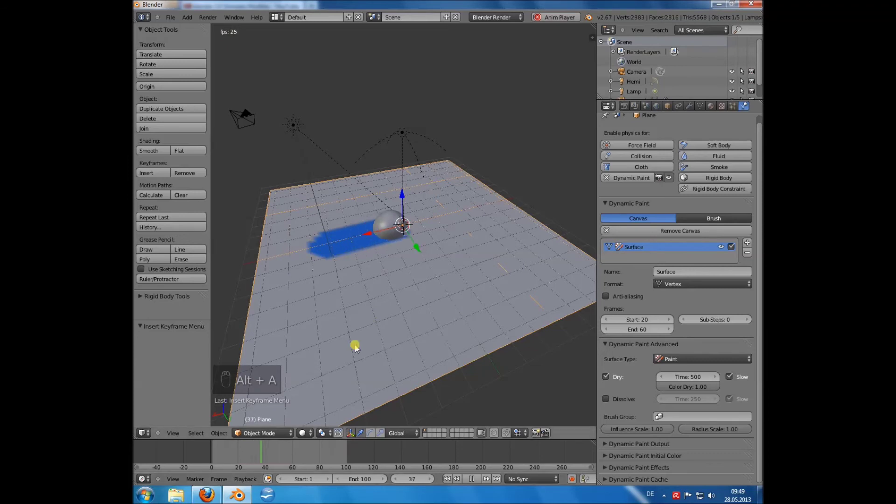
key("alt+a")
key("alt+a")
key("alt+a")
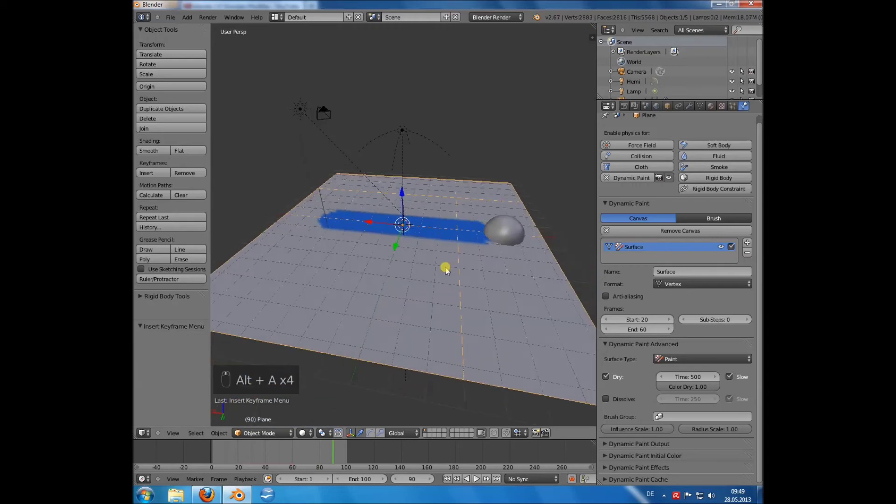
Undo back to reset the canvas paint range to frames 1–250, clearing the trail
key("ctrl+z")
key("ctrl+z")
key("ctrl+z")
key("ctrl+z")
key("ctrl+z")
key("ctrl+z")
key("ctrl+z")
key("ctrl+z")
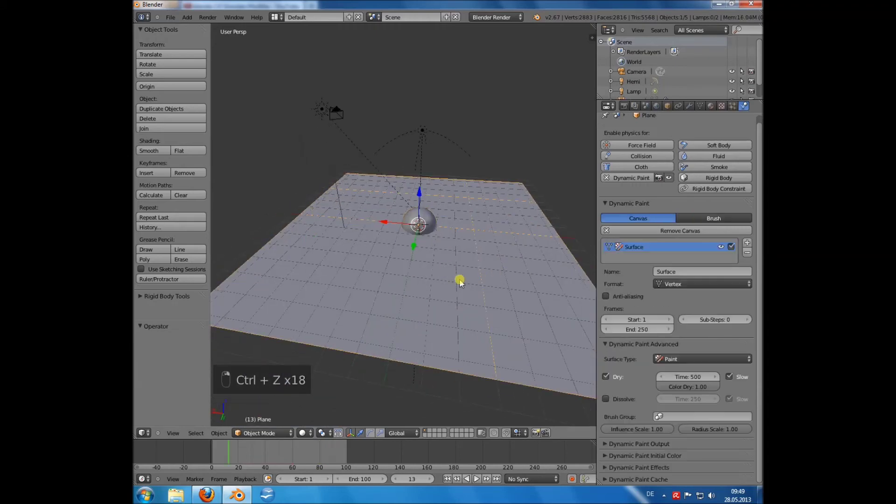
left_click_drag(466, 339, 414, 324)
Switch the plane canvas to the Displace surface type and play to watch the sphere dent it
middle_click(405, 330)
key("a")
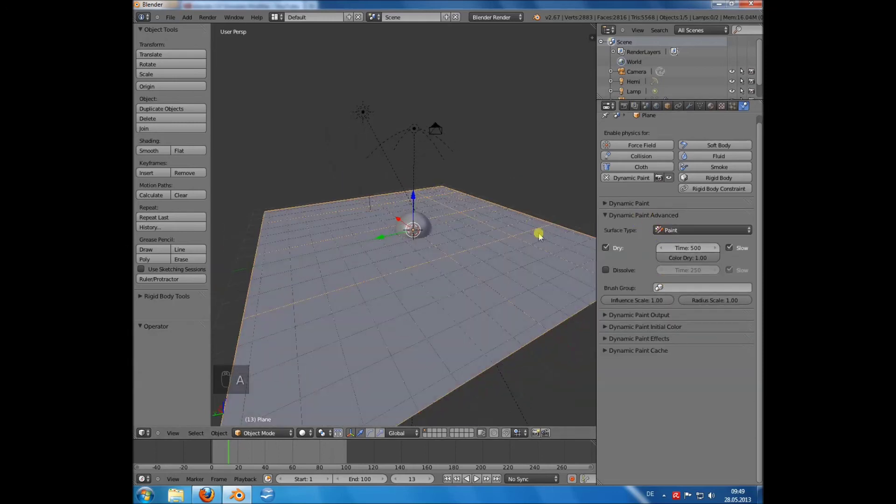
left_click_drag(379, 272, 344, 271)
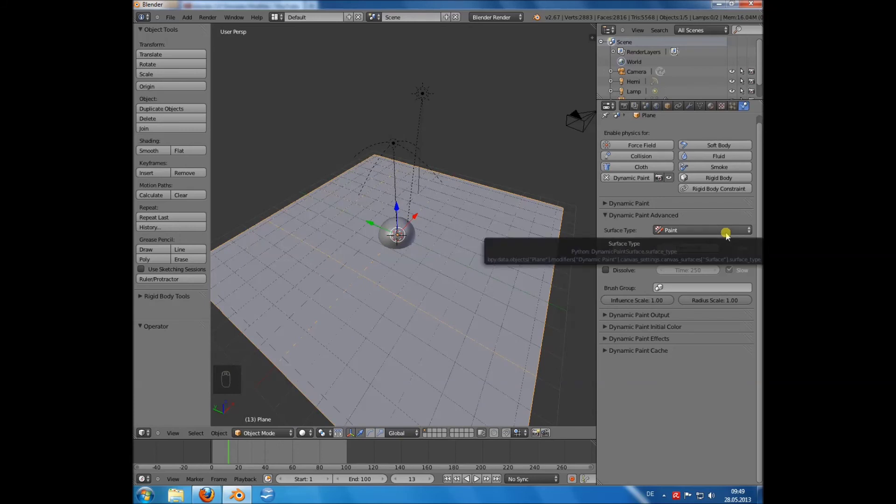
left_click_drag(477, 320, 397, 321)
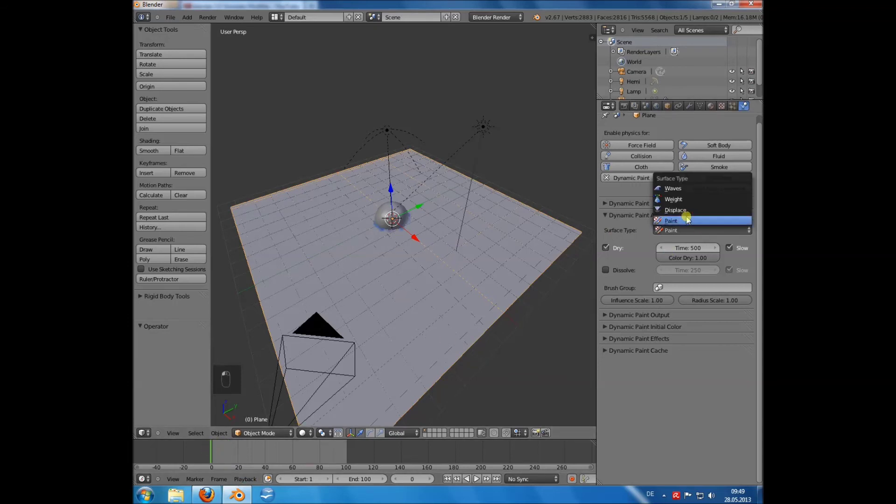
left_click_drag(688, 214, 427, 208)
key("alt+a")
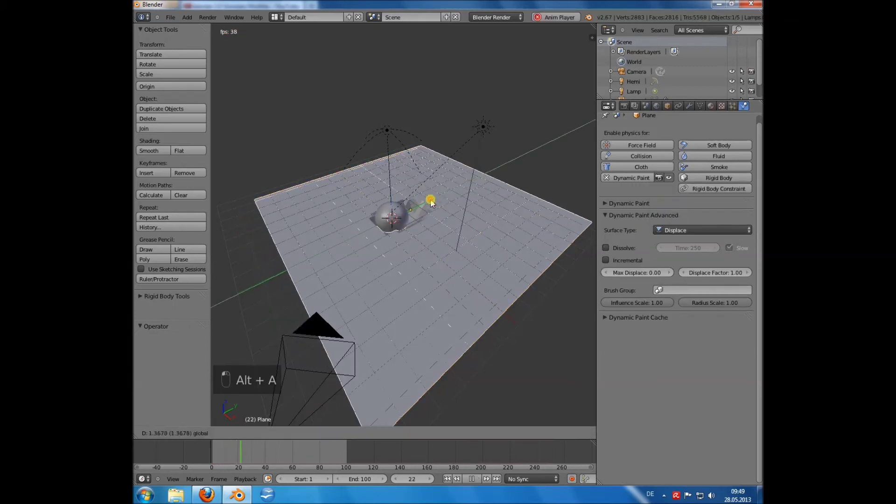
key("alt+a")
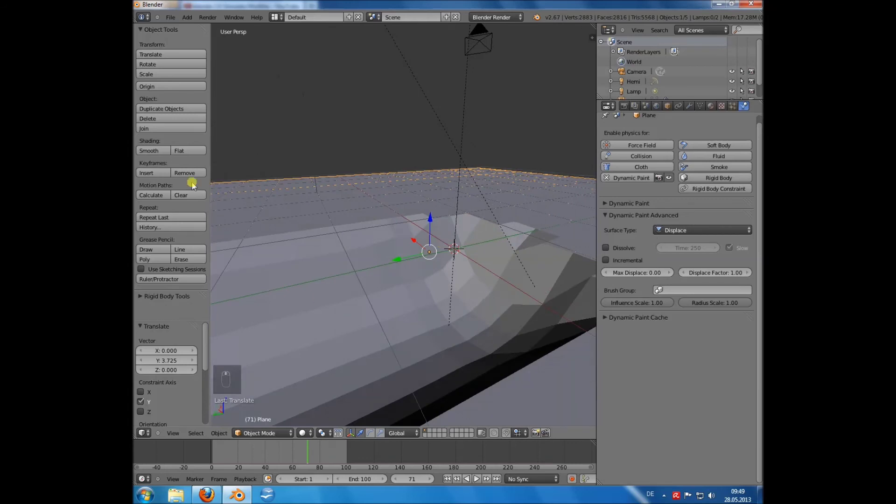
Shade the sphere smooth and subdivide it with Ctrl+2 for smoother geometry
middle_click(415, 253)
left_click_drag(414, 253, 416, 276)
middle_click(416, 276)
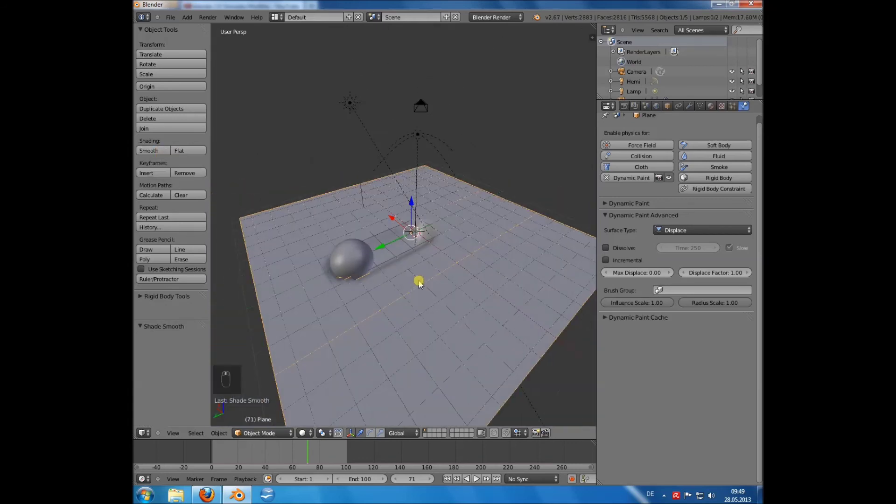
key("ctrl+2")
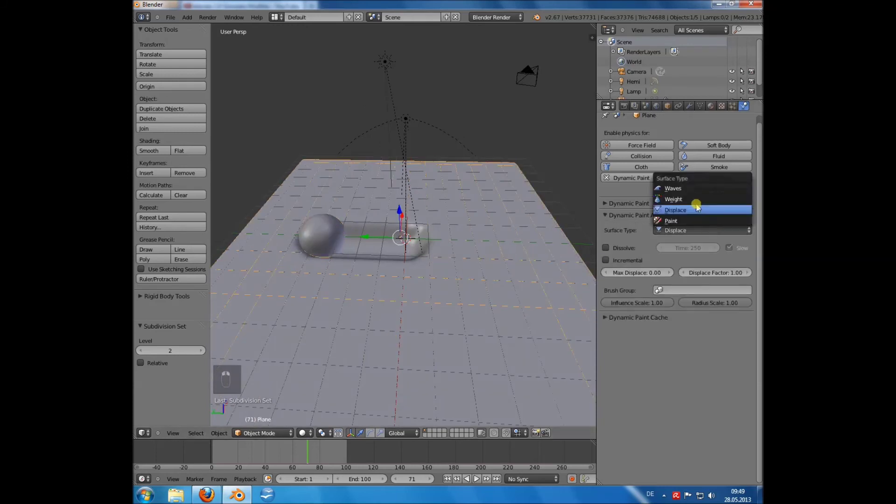
Switch the plane canvas to the Weight surface type and preview it in playback
left_click_drag(383, 233, 320, 241)
left_click(387, 245)
key("alt+a")
Move the sphere along the plane, stop playback and choose the Waves surface type
left_click_drag(293, 457, 370, 250)
key("alt+a")
left_click_drag(734, 279, 703, 229)
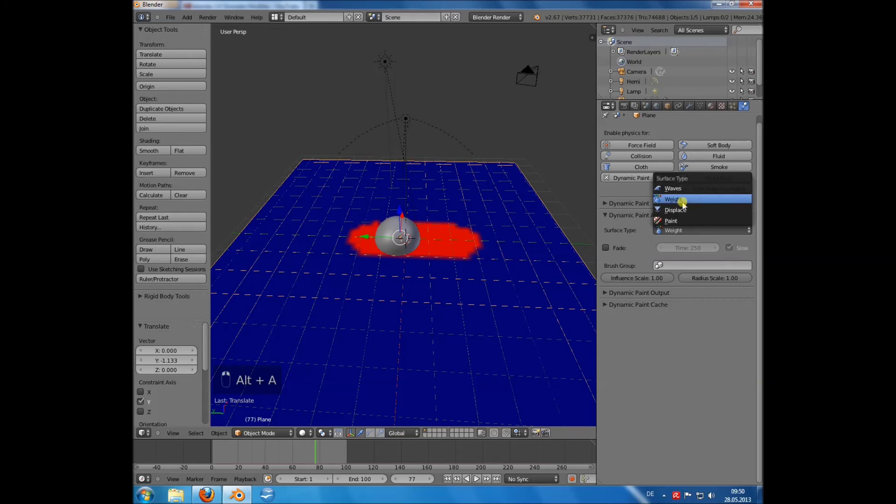
Play the Waves simulation so the moving sphere sends ripples across the plane
key("alt+a")
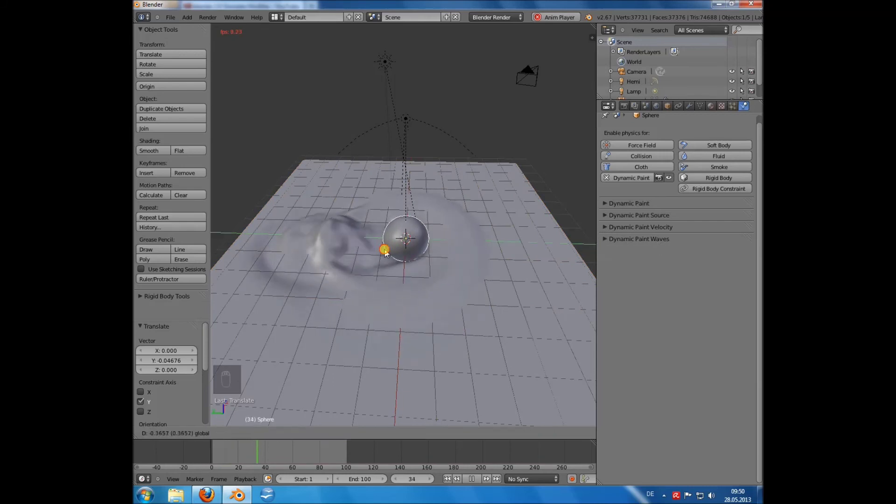
left_click_drag(386, 257, 382, 279)
key("alt+a")
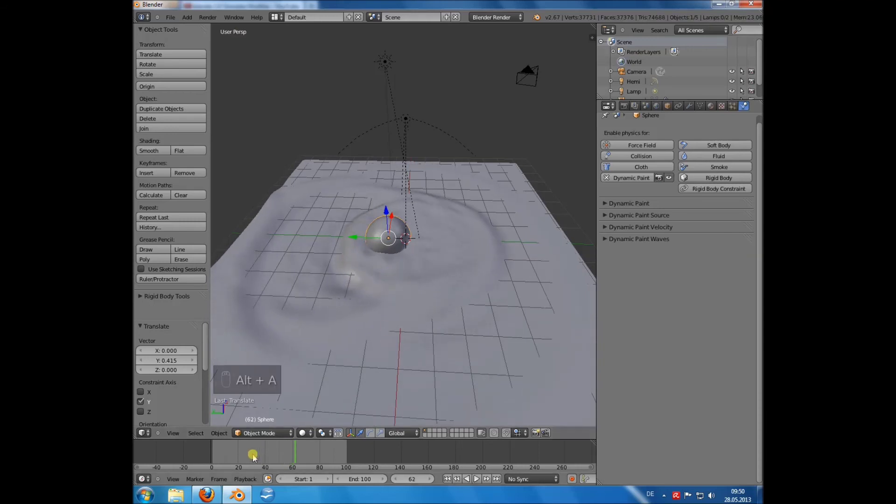
Add a second canvas surface, Surface.001, of the Paint type to the plane
left_click(264, 450)
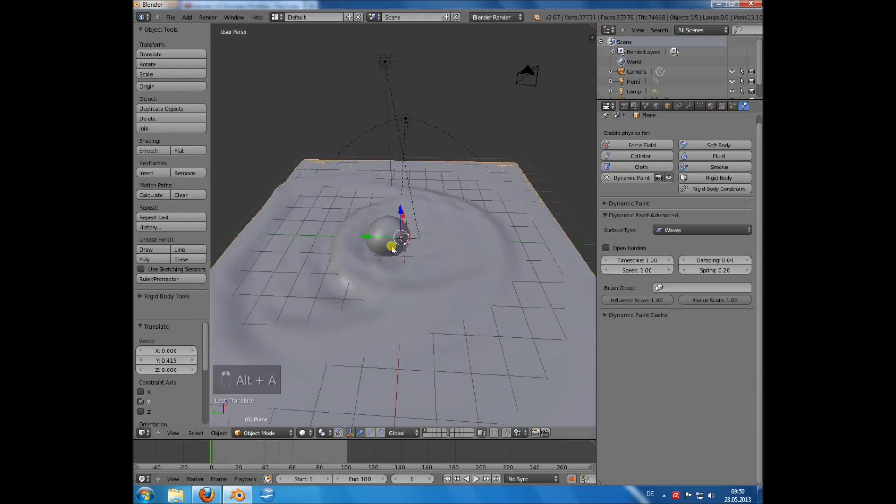
left_click_drag(623, 199, 733, 235)
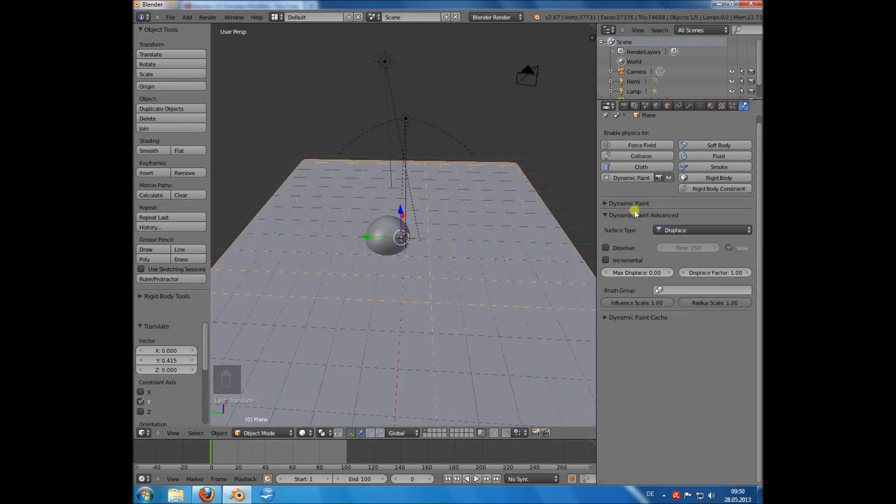
Play the paint animation so Surface.001 receives a flat blue trail from the sphere
left_click_drag(717, 245, 399, 244)
left_click_drag(399, 244, 382, 275)
key("alt+a")
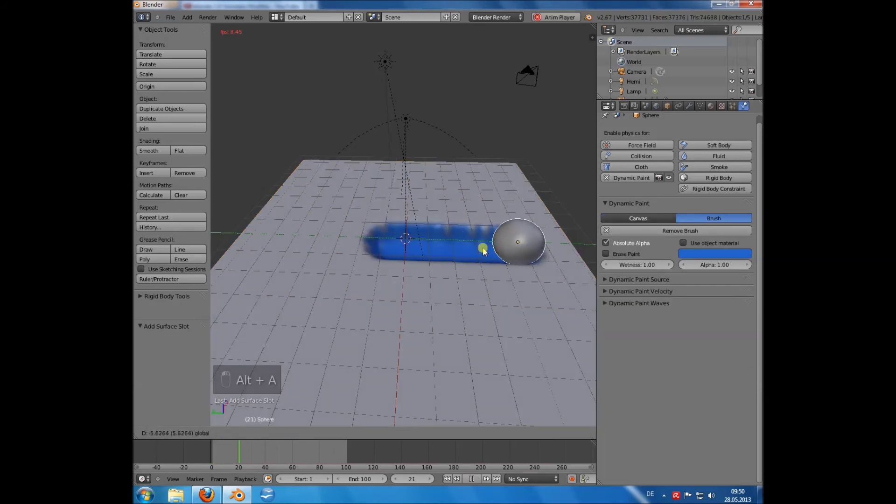
left_click_drag(359, 277, 400, 248)
key("alt+a")
Remove the old displace surface slot so the plane keeps only Surface.001
left_click_drag(439, 244, 437, 283)
left_click_drag(418, 276, 354, 296)
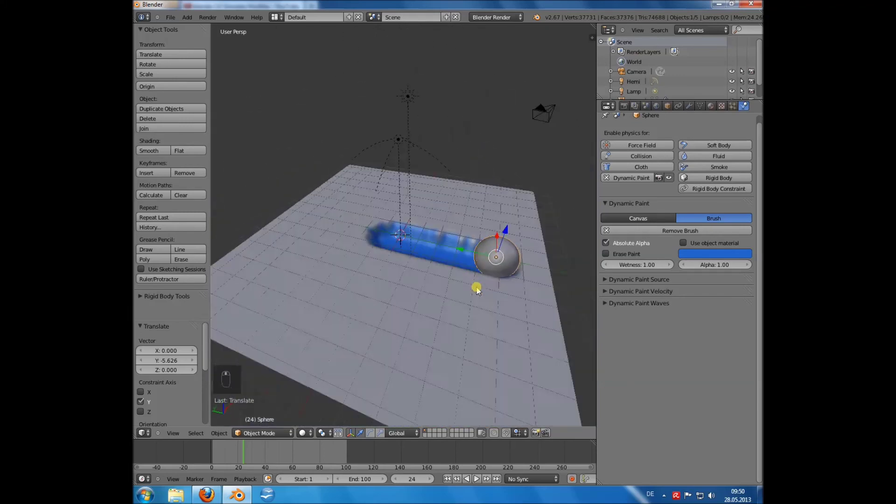
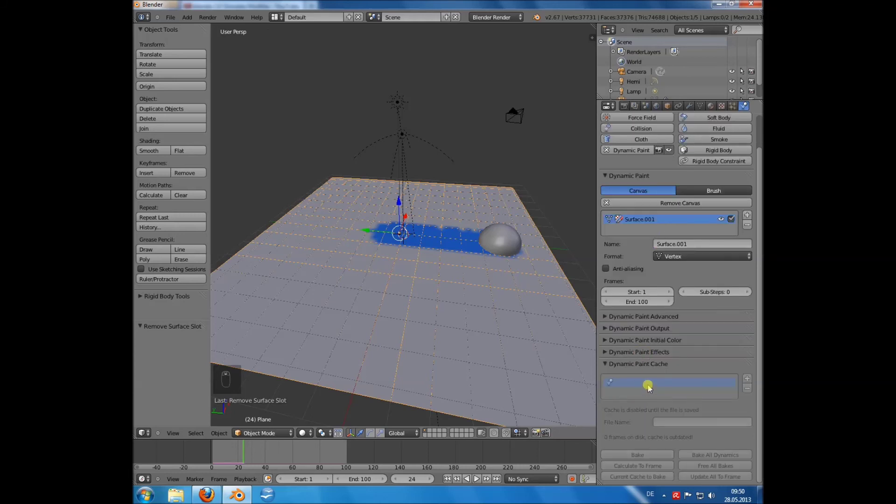
left_click_drag(503, 243, 495, 255)
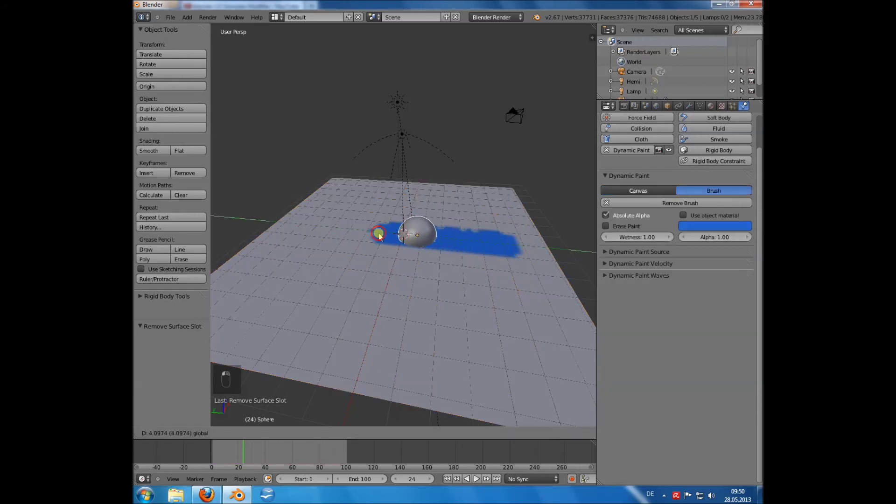
Keyframe the sphere along a new path at frames 0 and 90, play it and render a frame
middle_click(372, 242)
left_click_drag(417, 331, 633, 413)
key("a")
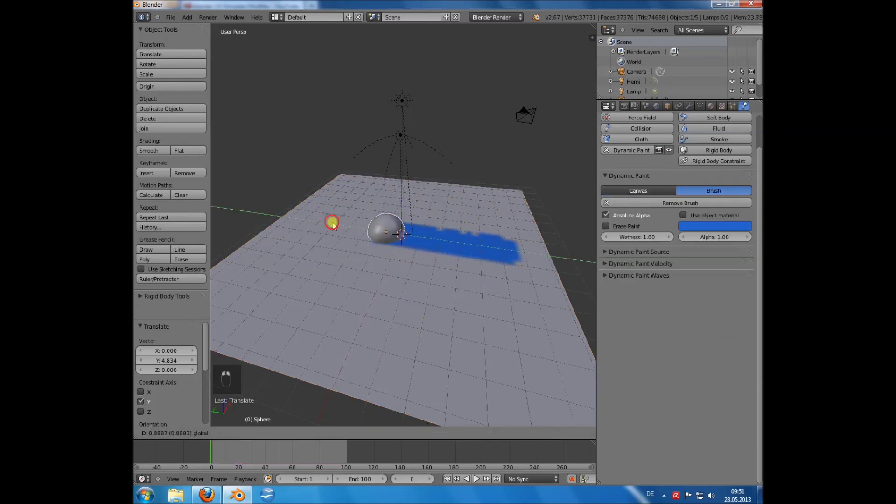
key("i")
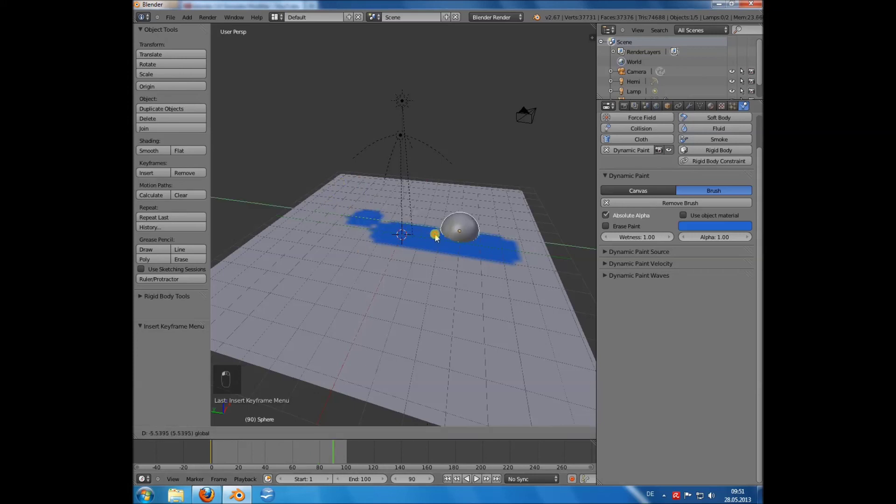
key("i")
key("i")
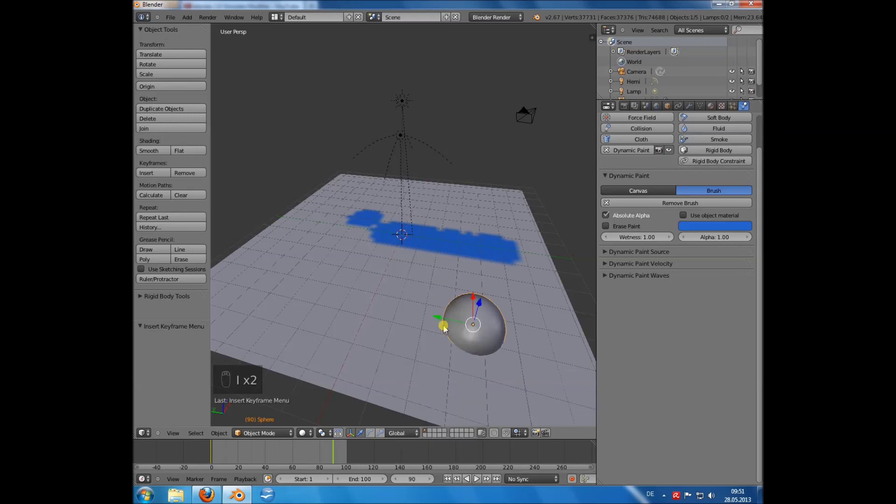
key("alt+a")
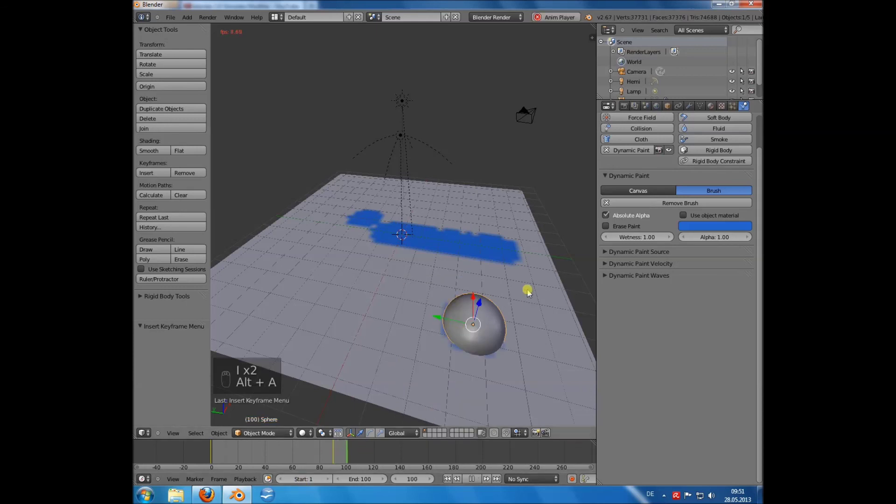
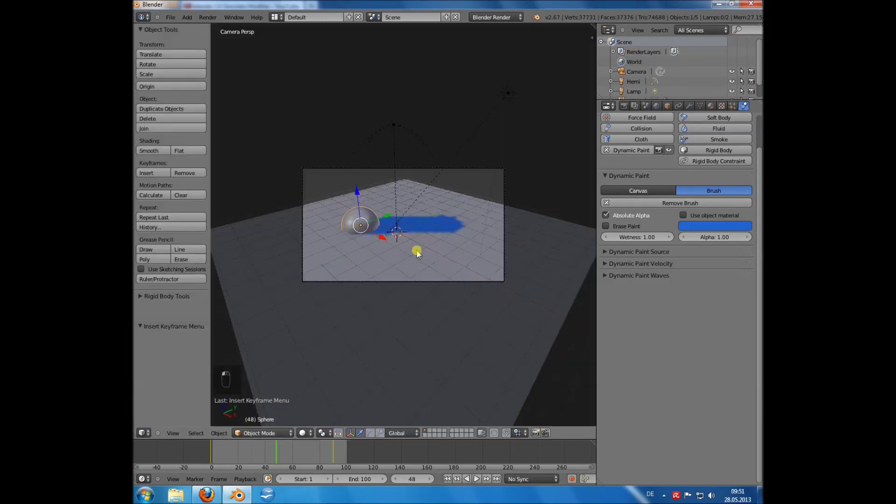
Create the dp_paintmap output layer in the plane's Dynamic Paint Output panel
middle_click(458, 261)
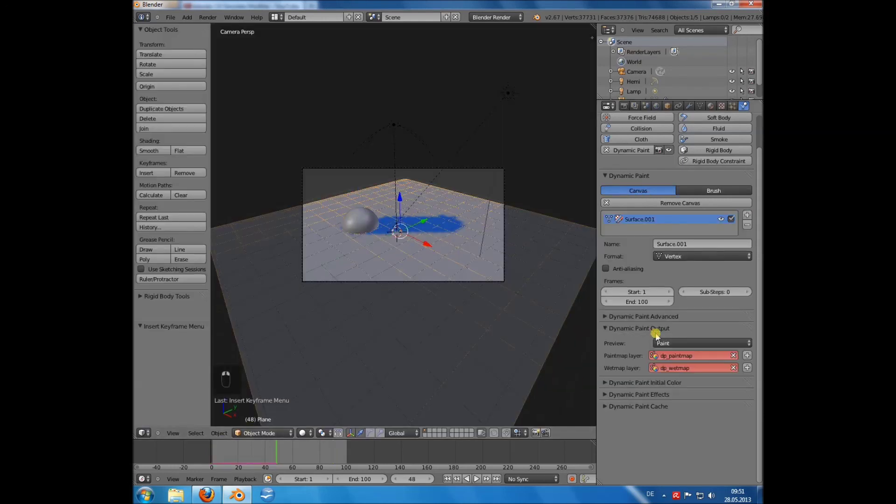
left_click_drag(763, 361, 751, 360)
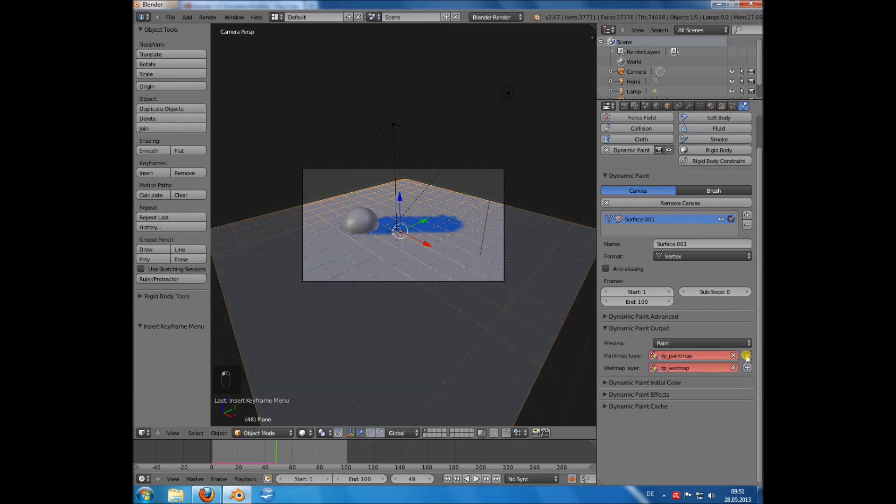
left_click_drag(420, 265, 719, 111)
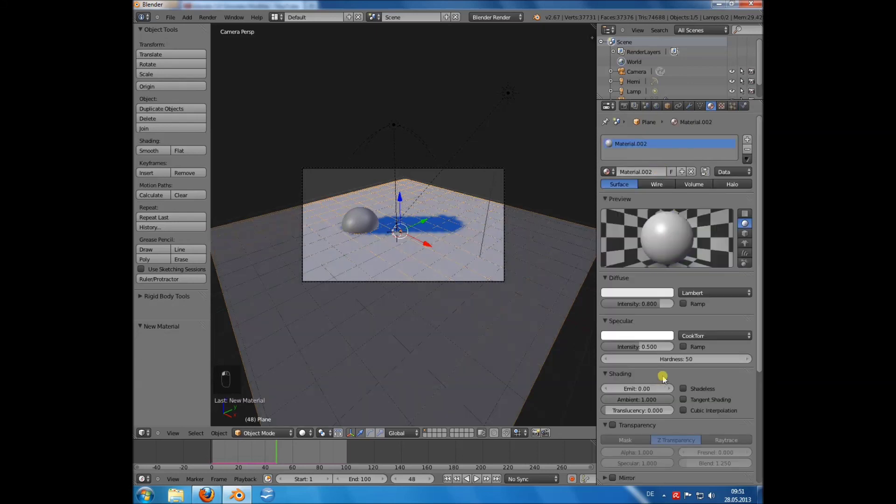
Scroll the plane's Material.002 to its Options section for Vertex Color Paint
middle_click(668, 380)
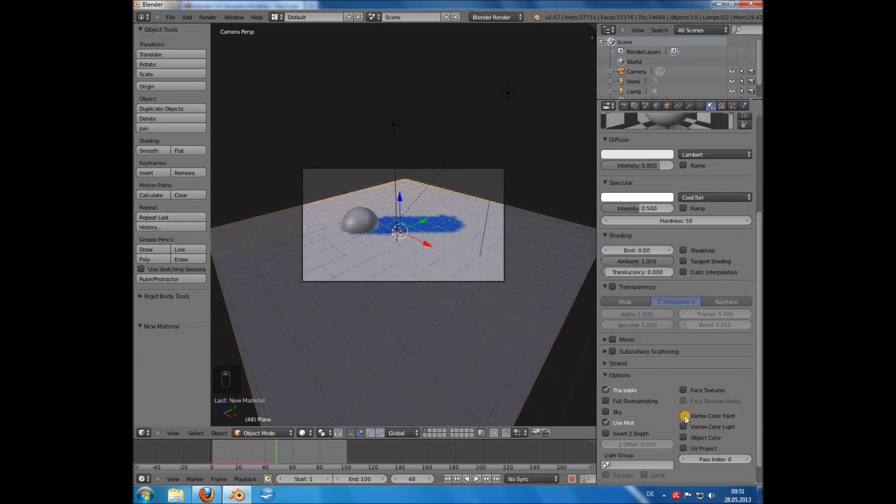
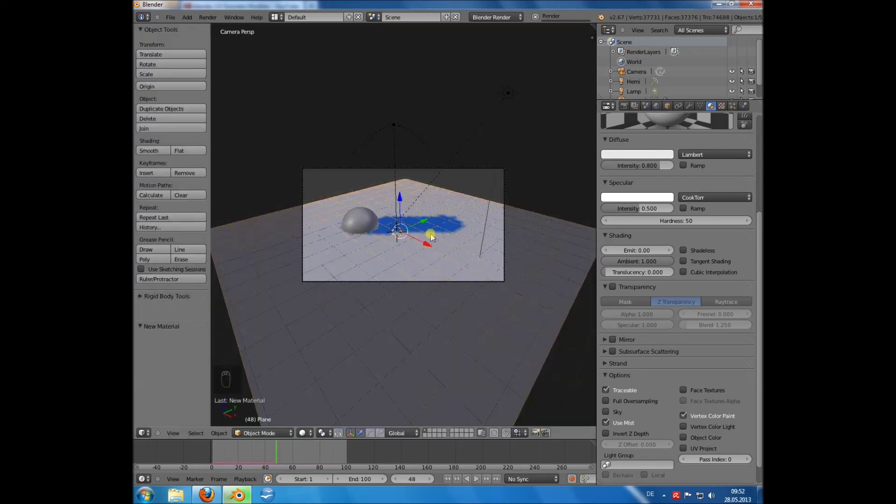
key("KP_7")
key("KP_5")
left_click_drag(443, 269, 264, 277)
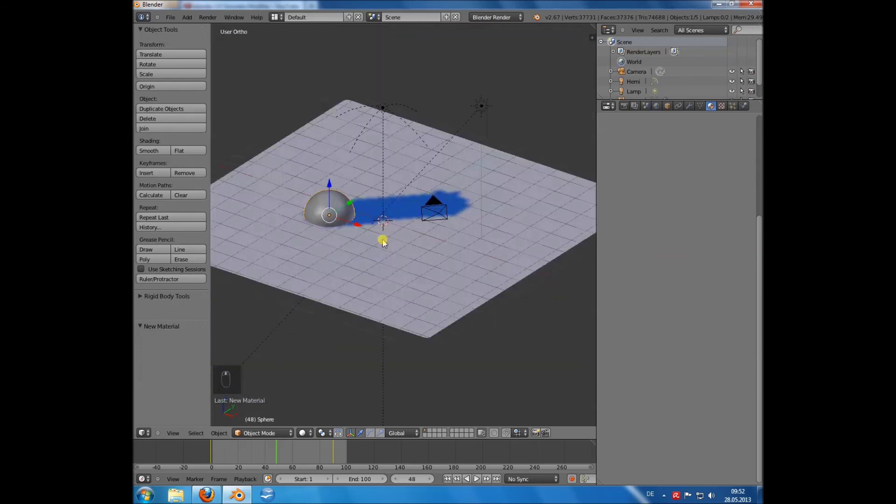
key("KP_0")
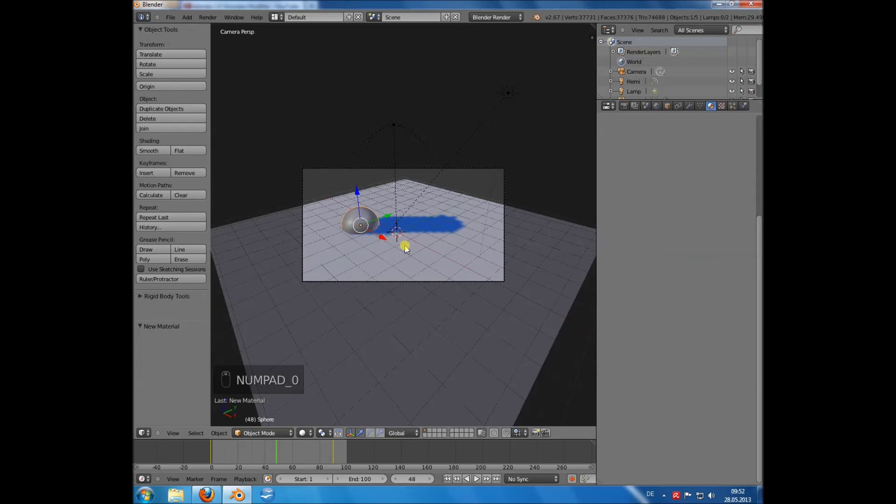